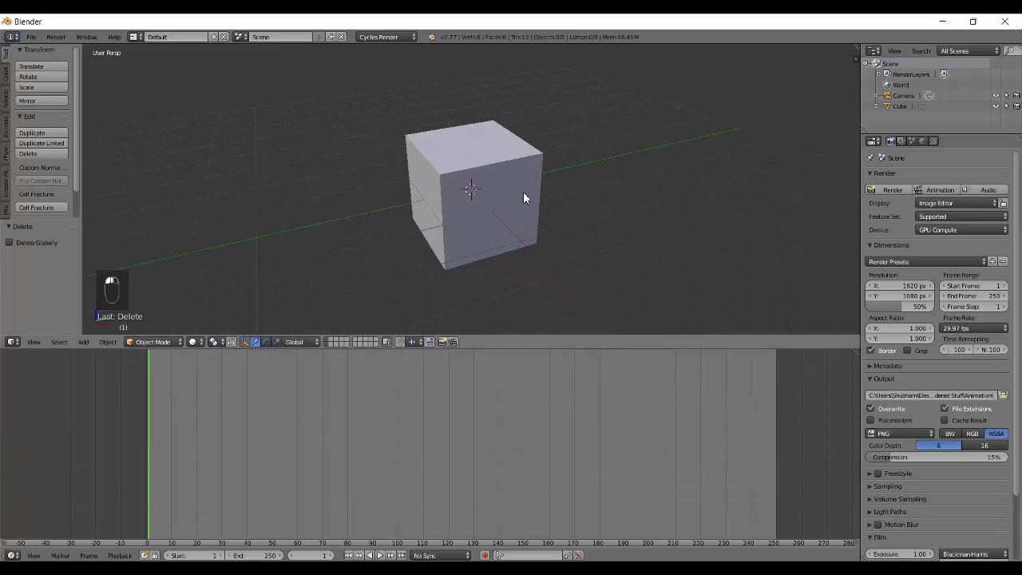
Step: Add a Suzanne monkey mesh and move it along Y beside the cube
drag(533, 244, 428, 233)
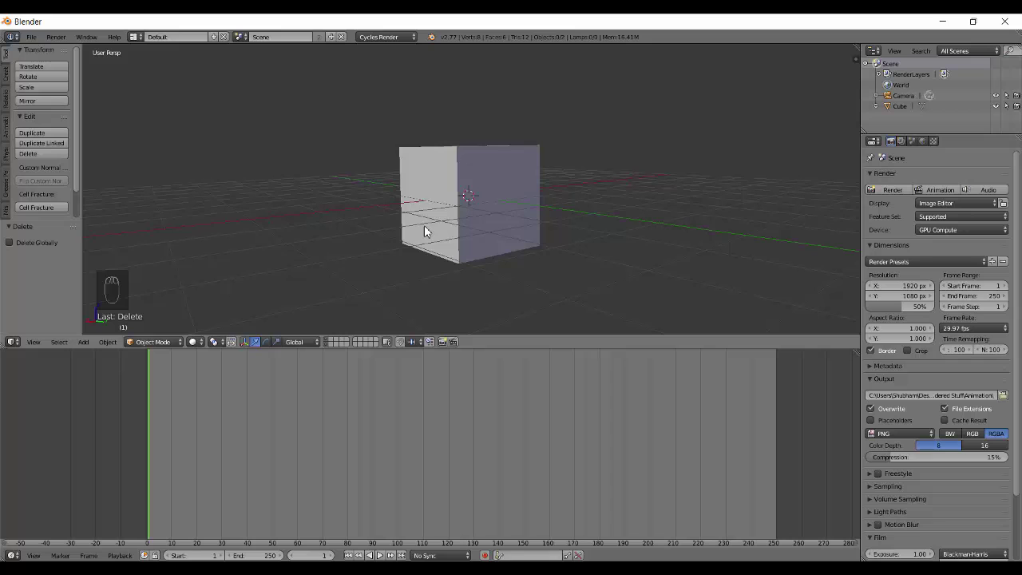
middle_click(436, 208)
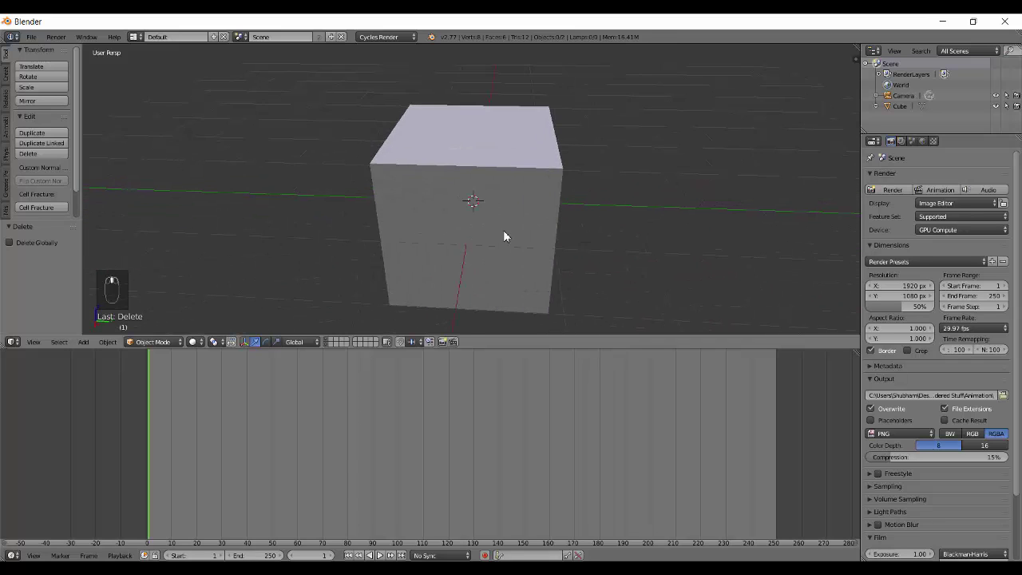
key(shift+a)
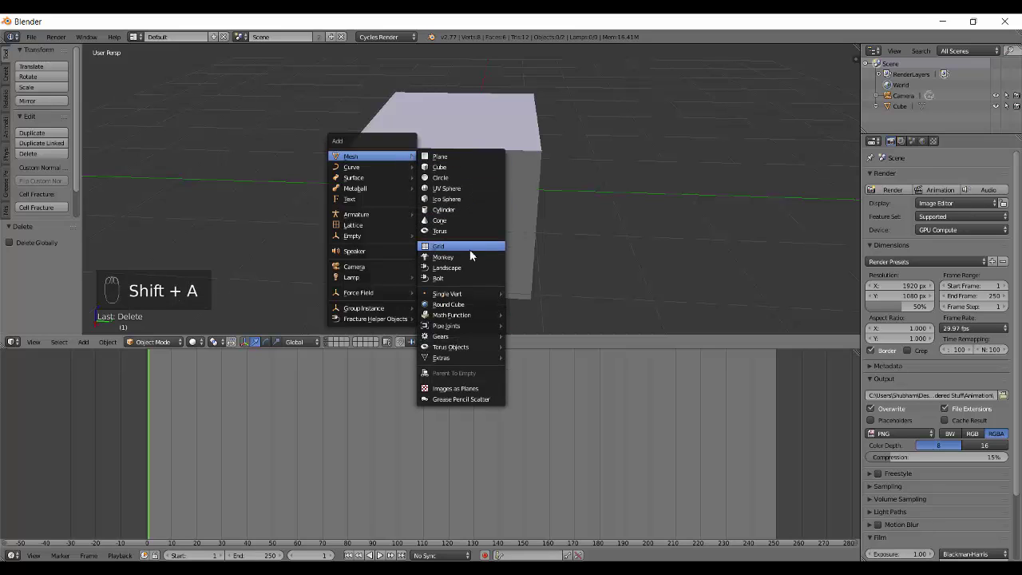
key(g)
key(g)
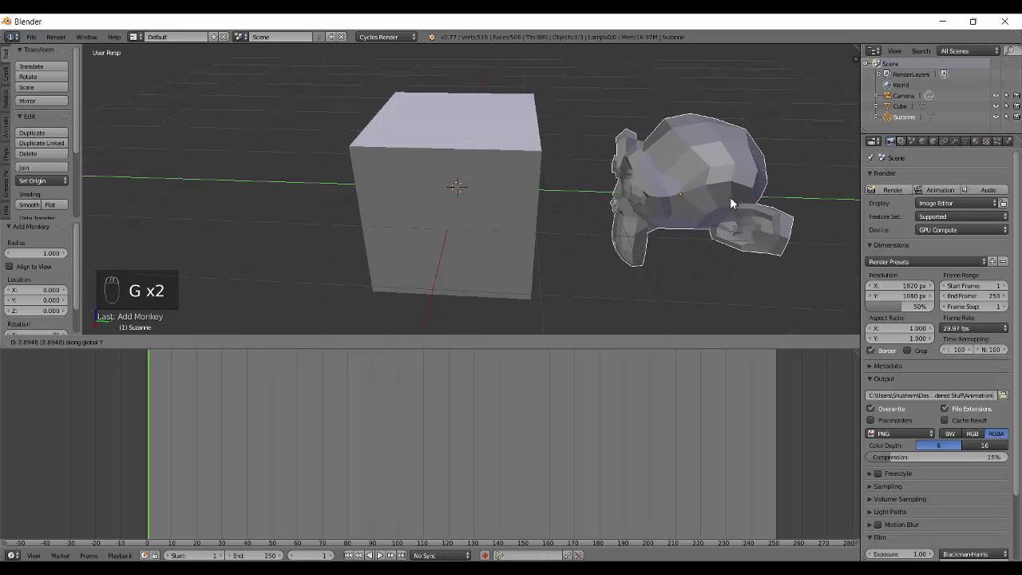
drag(513, 281, 477, 240)
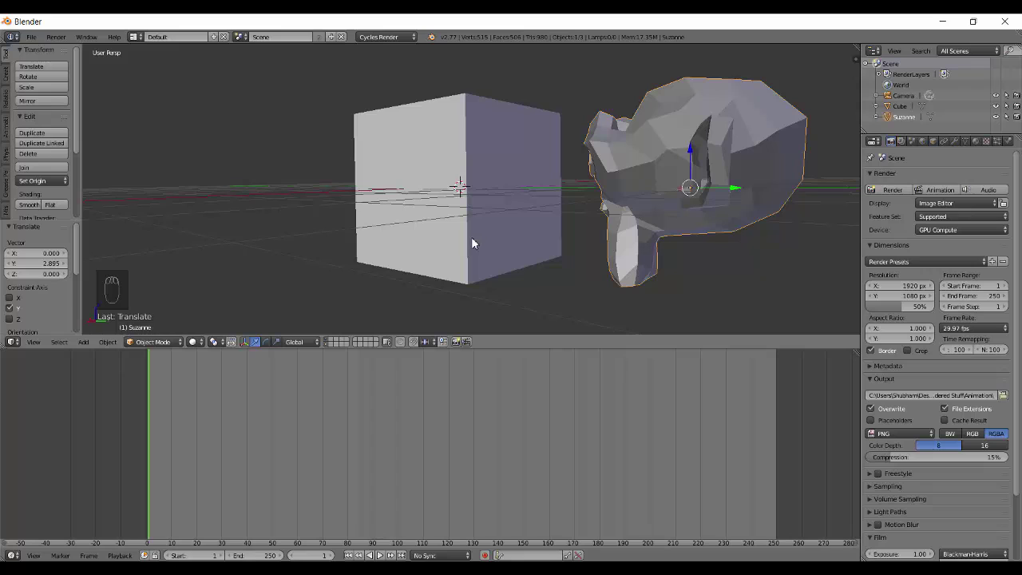
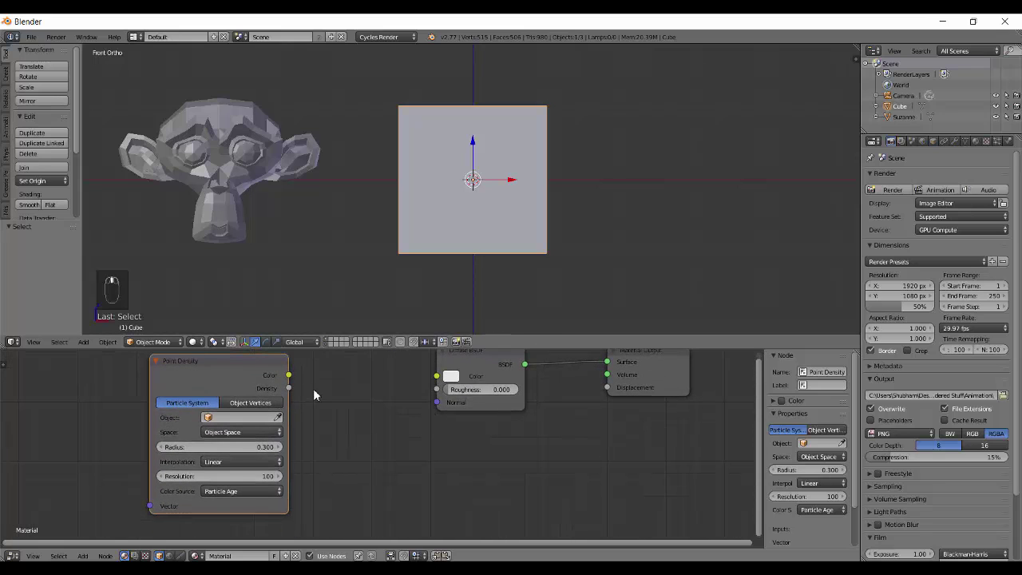
Step: Place a Point Density node left of the Diffuse shader and select the Diffuse node
drag(293, 394, 371, 394)
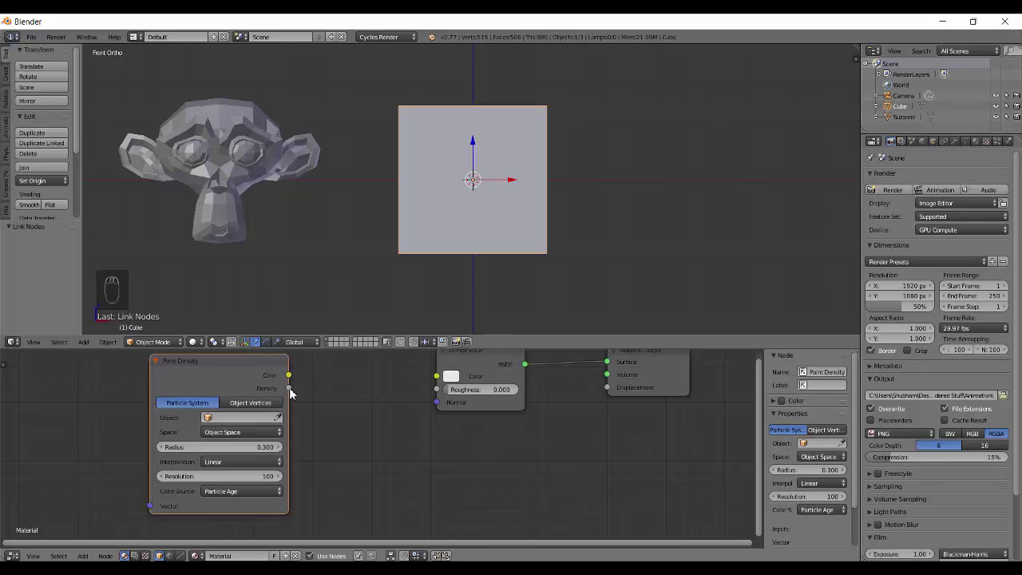
drag(296, 393, 602, 425)
drag(598, 425, 403, 404)
click(404, 404)
Step: Change Diffuse to Volume Scatter, feed it Point Density density, and wire it to the output's Volume
key(shift+s)
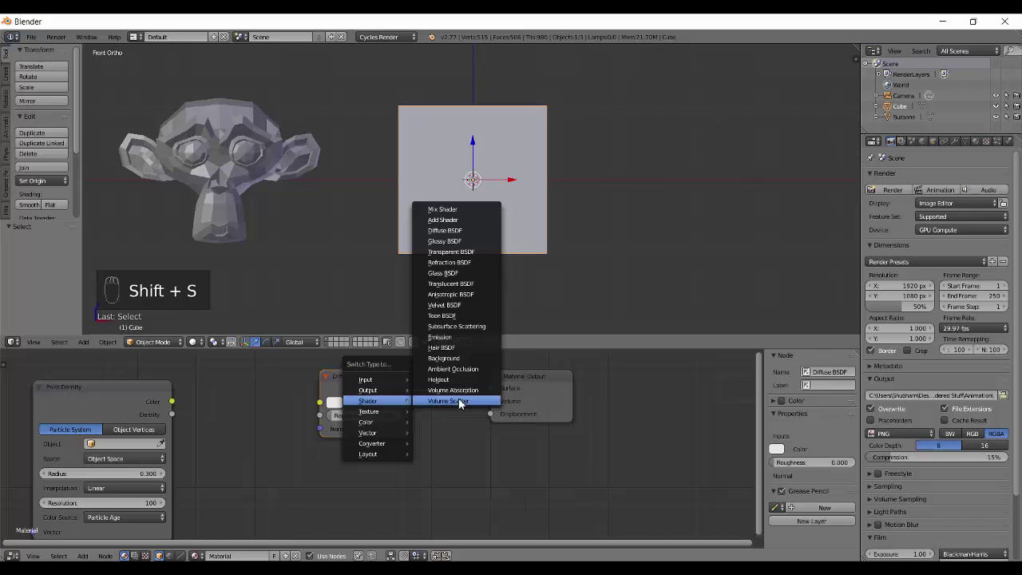
drag(370, 391, 427, 362)
drag(218, 463, 431, 403)
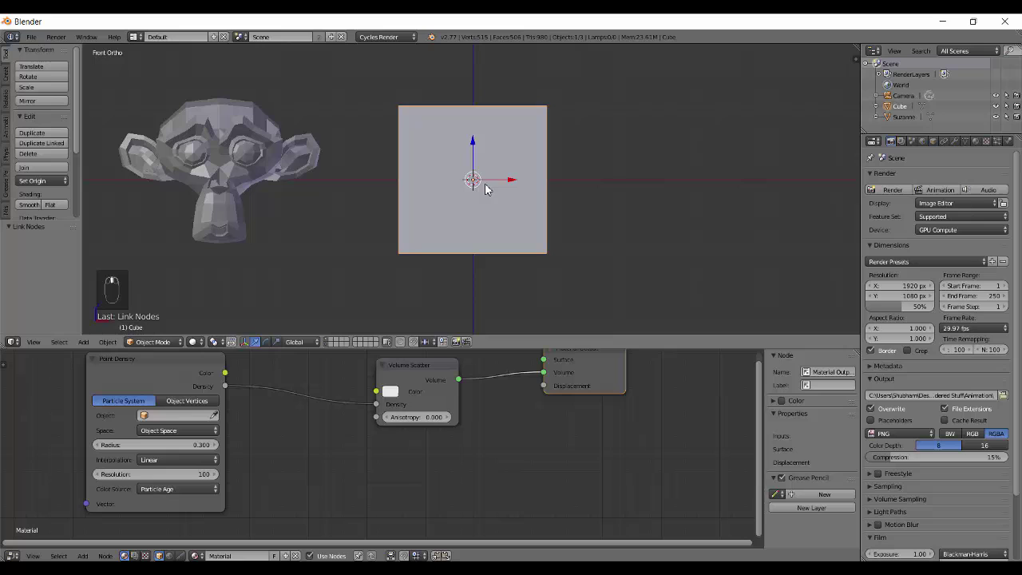
Step: Set a render border around the cube and check it in rendered preview
key(ctrl+b)
click(572, 271)
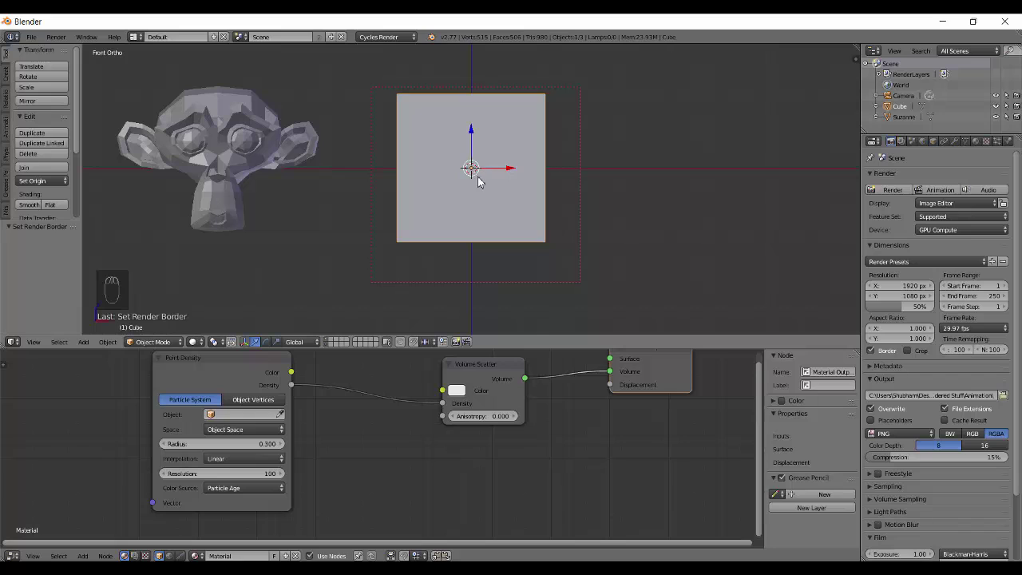
key(shift+z)
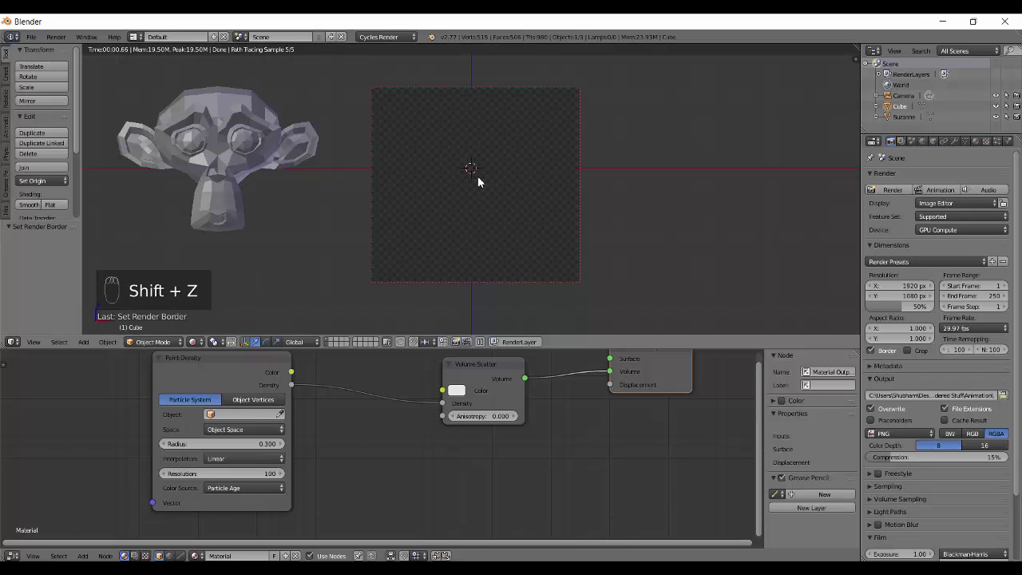
key(shift+z)
drag(247, 379, 235, 374)
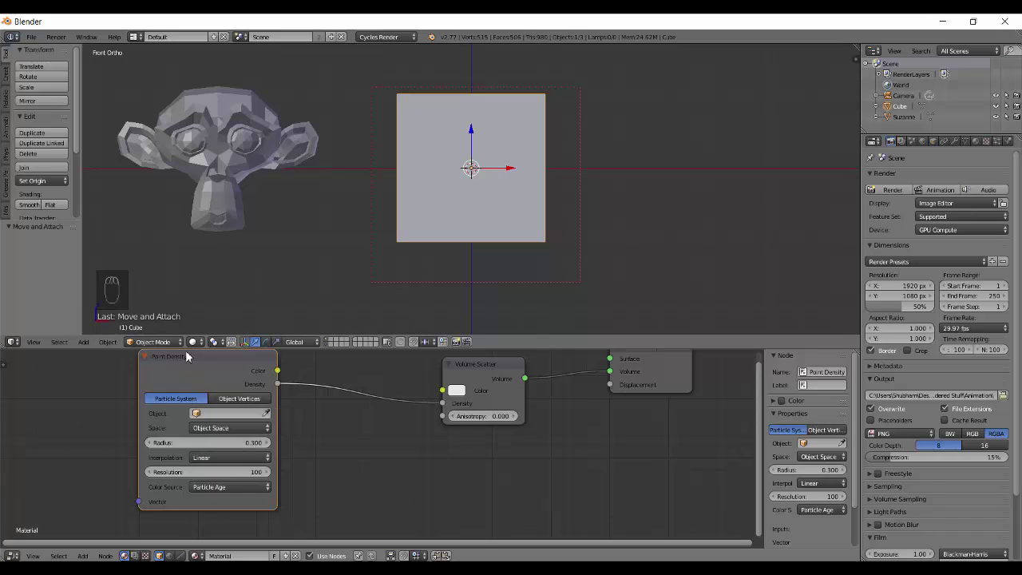
Step: Switch Point Density to Object Vertices with Suzanne as source and preview the monkey-shaped cloud
drag(242, 406, 243, 406)
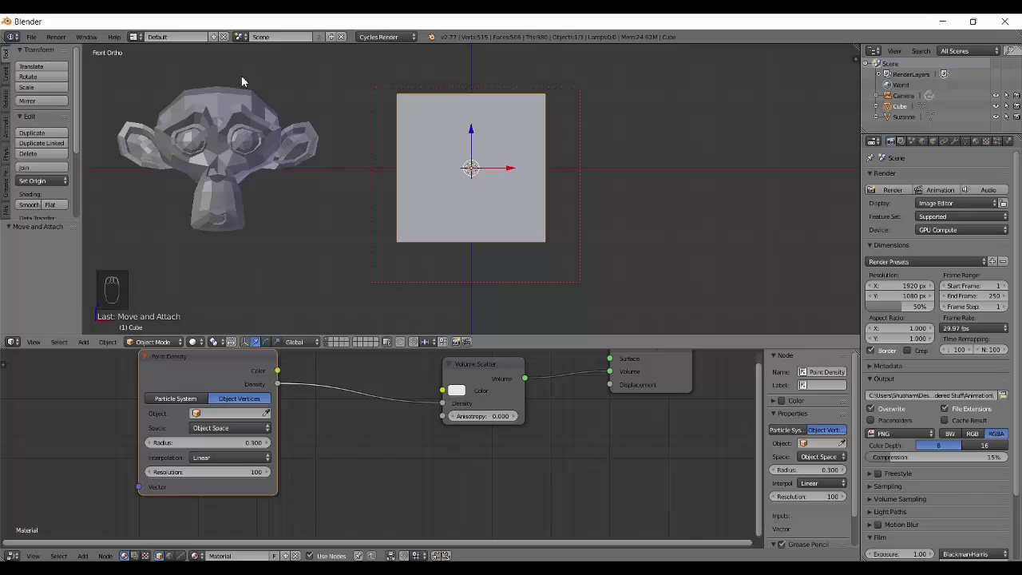
drag(232, 405, 186, 431)
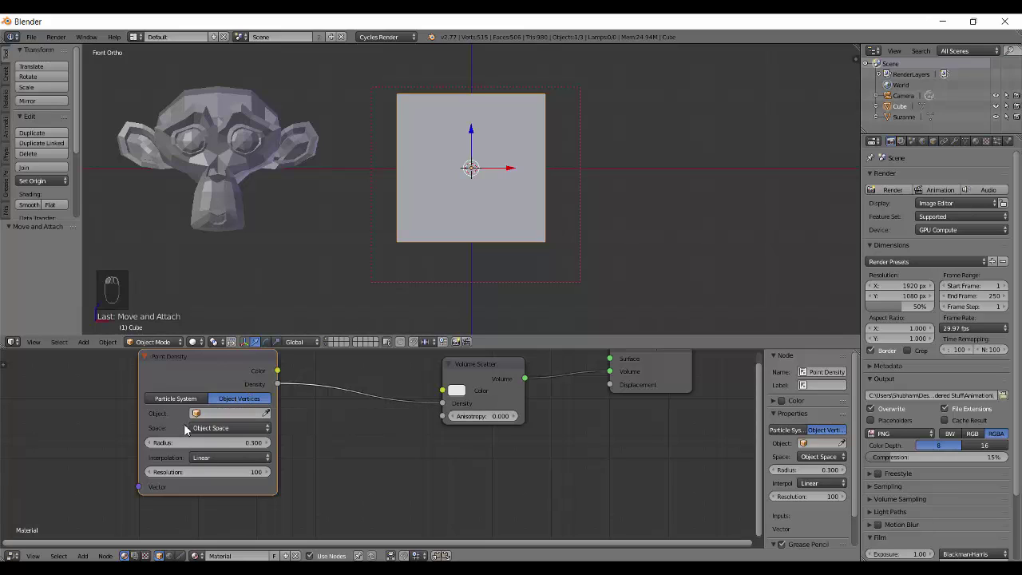
drag(212, 417, 404, 400)
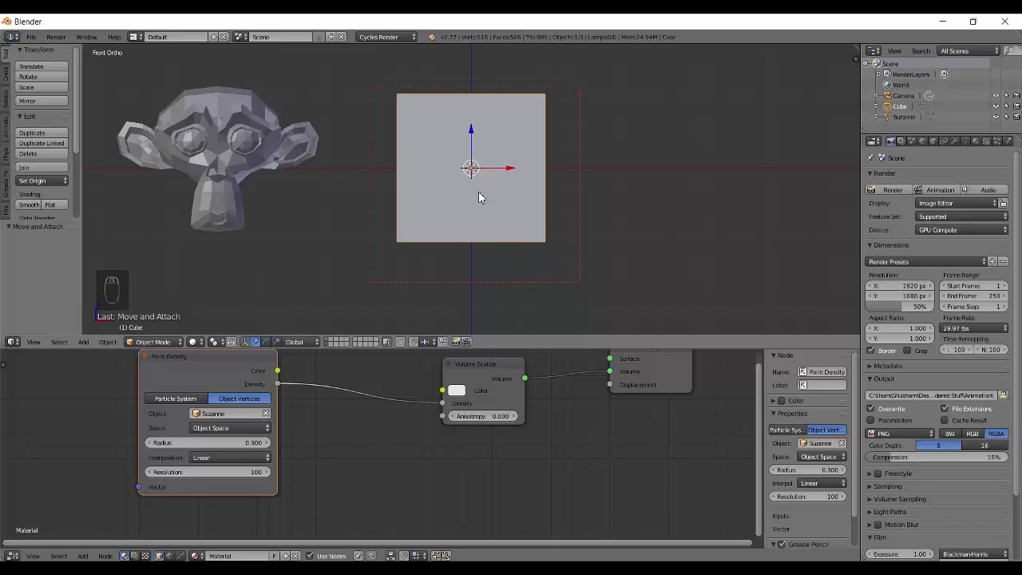
drag(492, 203, 497, 202)
key(shift+z)
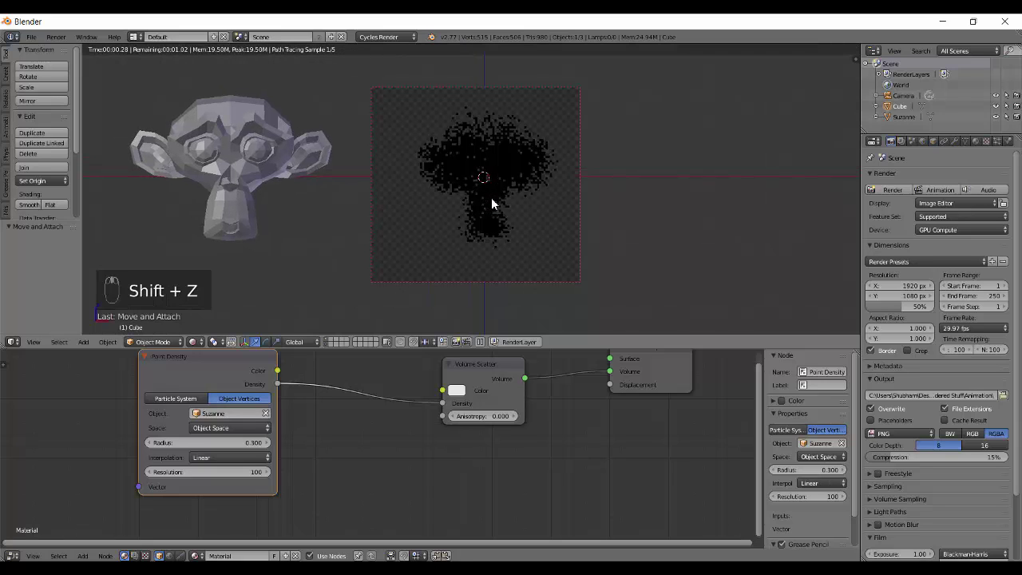
Step: Add an Area lamp to the scene and go to a side view
middle_click(497, 202)
key(shift+z)
key(shift+a)
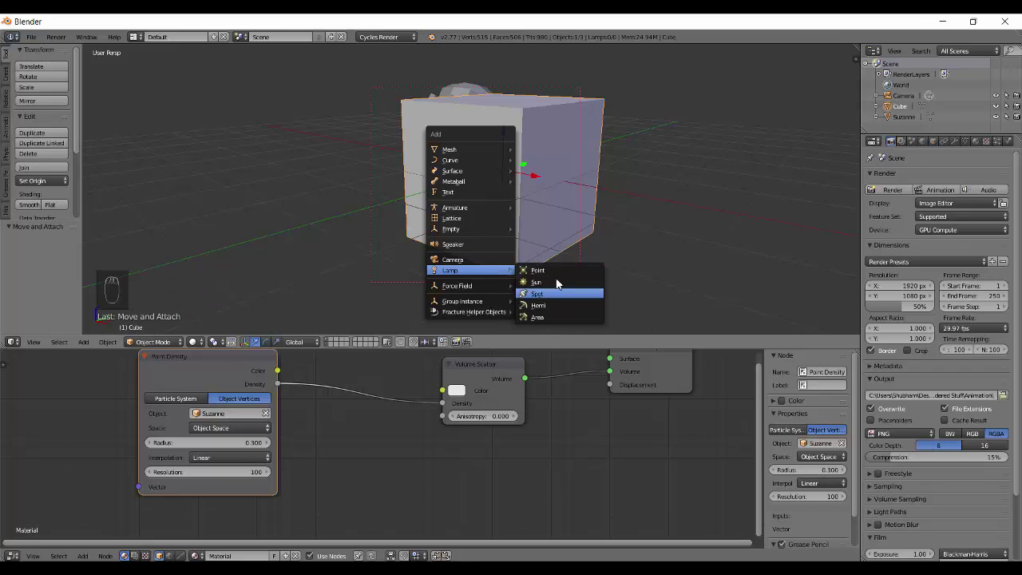
key(q)
key(g)
Step: Rotate the Area lamp to aim at the cube and preview the lit cloud
key(r)
key(s)
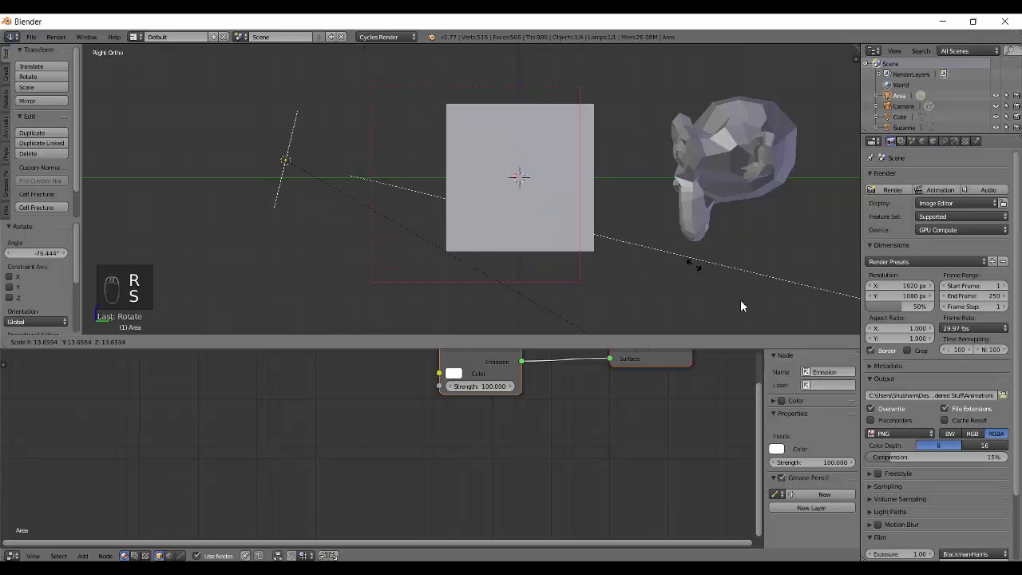
key(g)
key(r)
key(q)
key(shift+z)
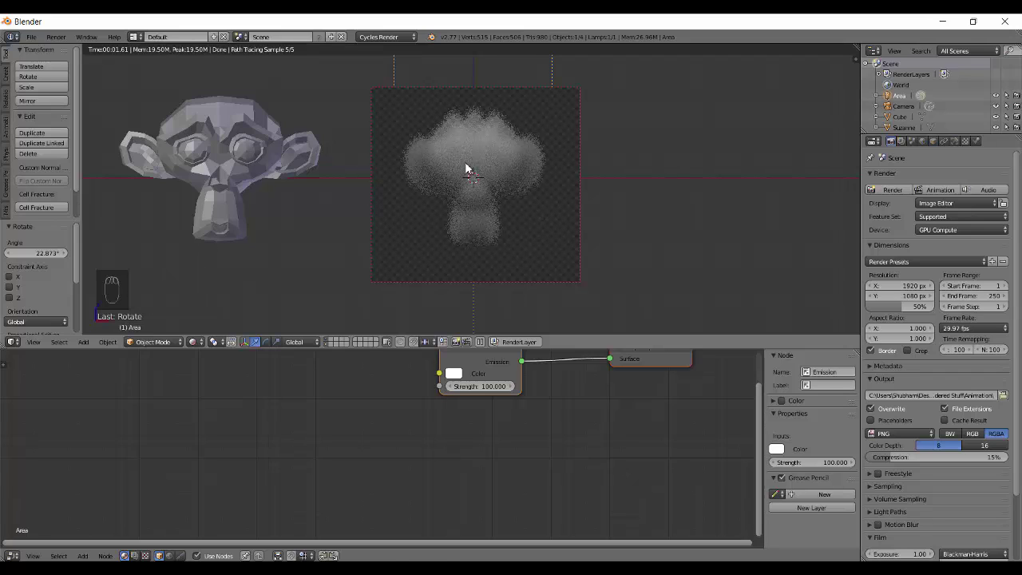
drag(467, 168, 480, 170)
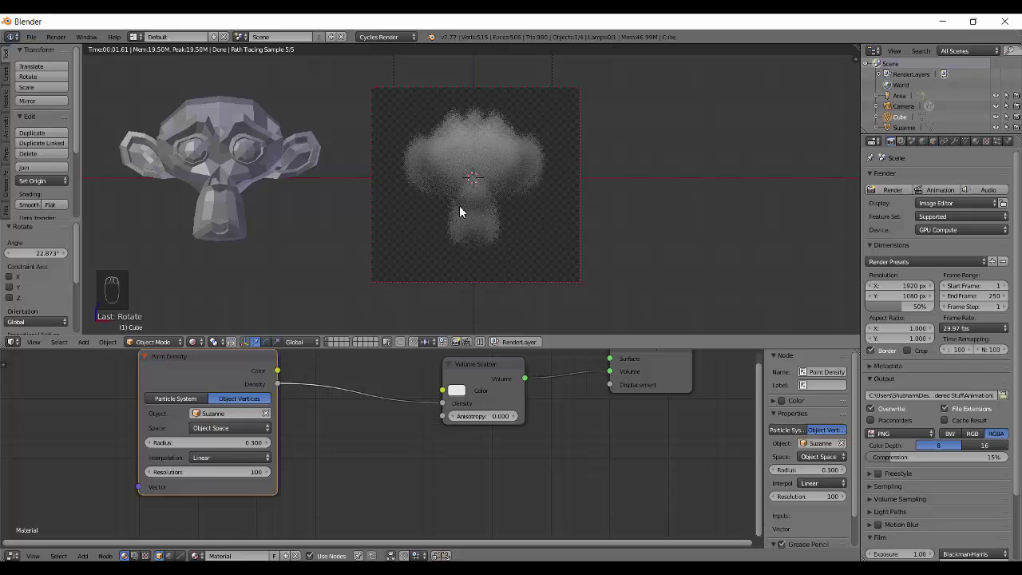
middle_click(561, 214)
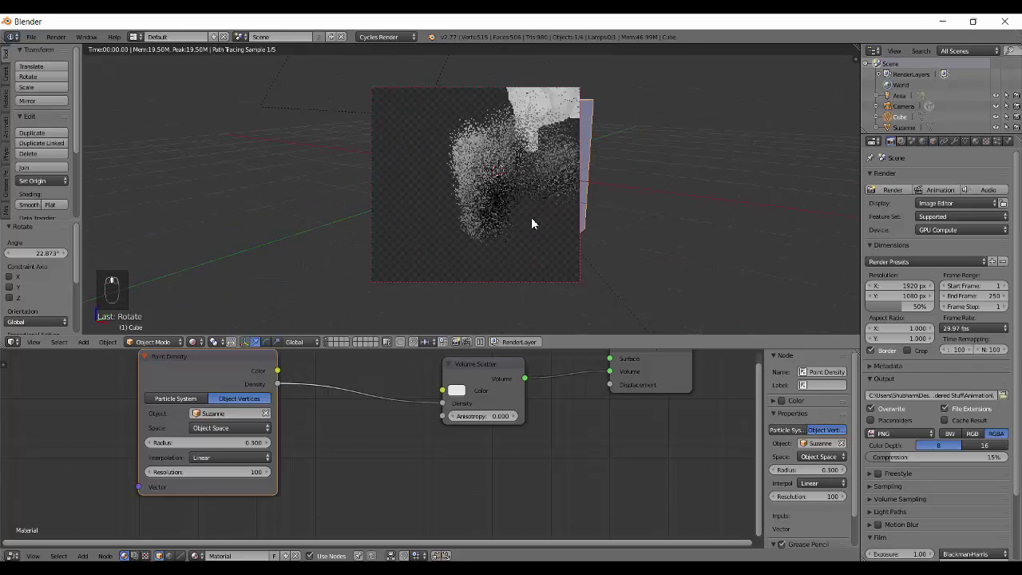
middle_click(483, 225)
drag(488, 219, 369, 148)
key(q)
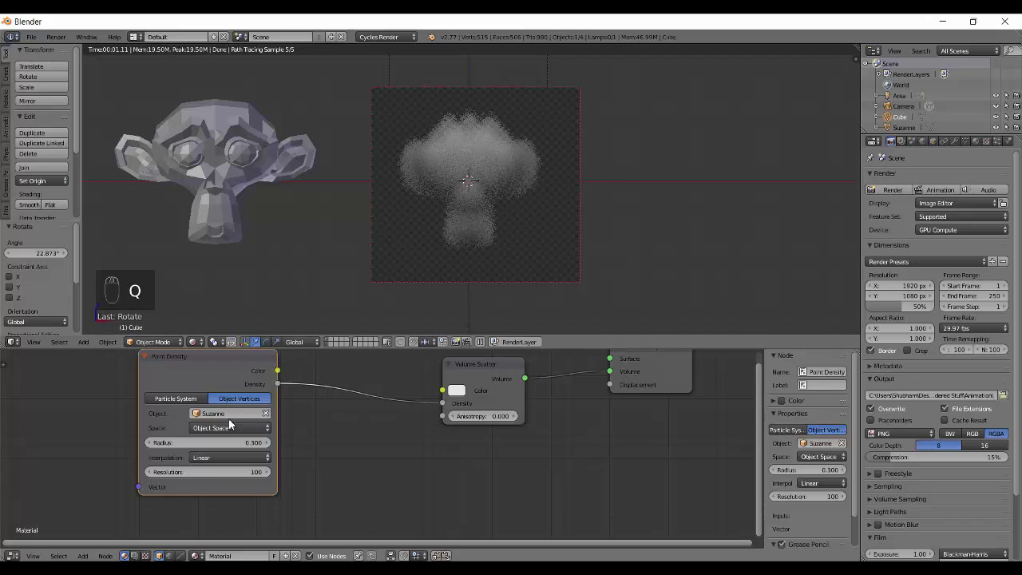
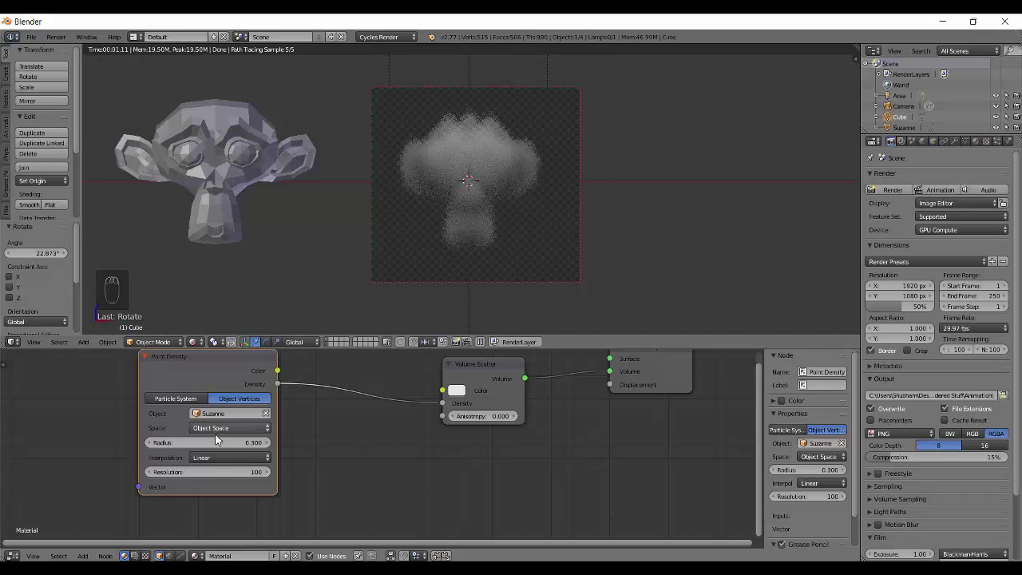
drag(220, 438, 318, 248)
Step: Move Suzanne into the render border region
middle_click(318, 248)
drag(219, 155, 251, 139)
key(g)
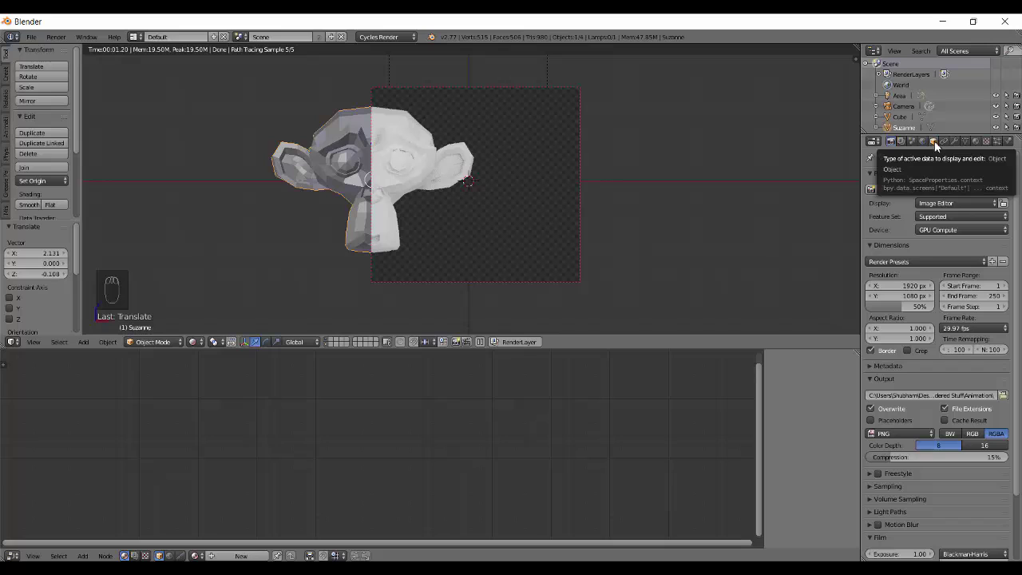
drag(939, 148, 860, 284)
Step: Disable Suzanne's camera ray visibility and set Point Density Space to World Space
drag(886, 287, 904, 417)
drag(903, 413, 879, 443)
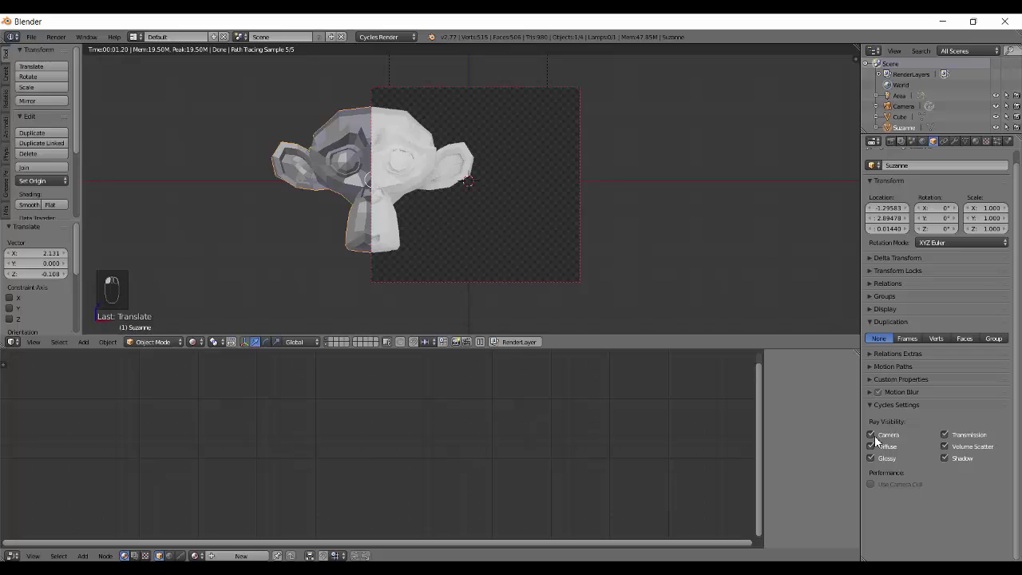
drag(872, 441, 903, 437)
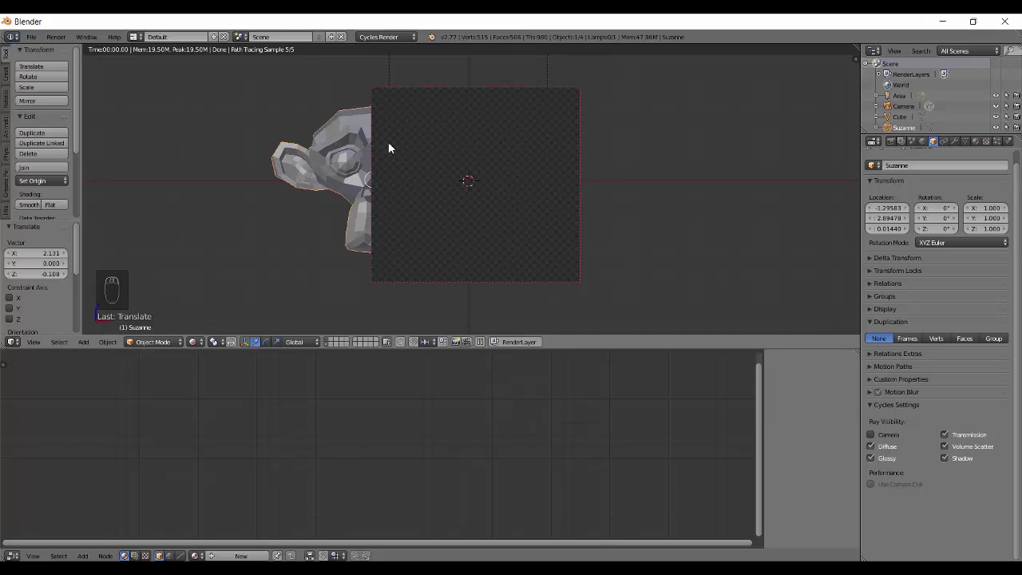
drag(330, 149, 318, 454)
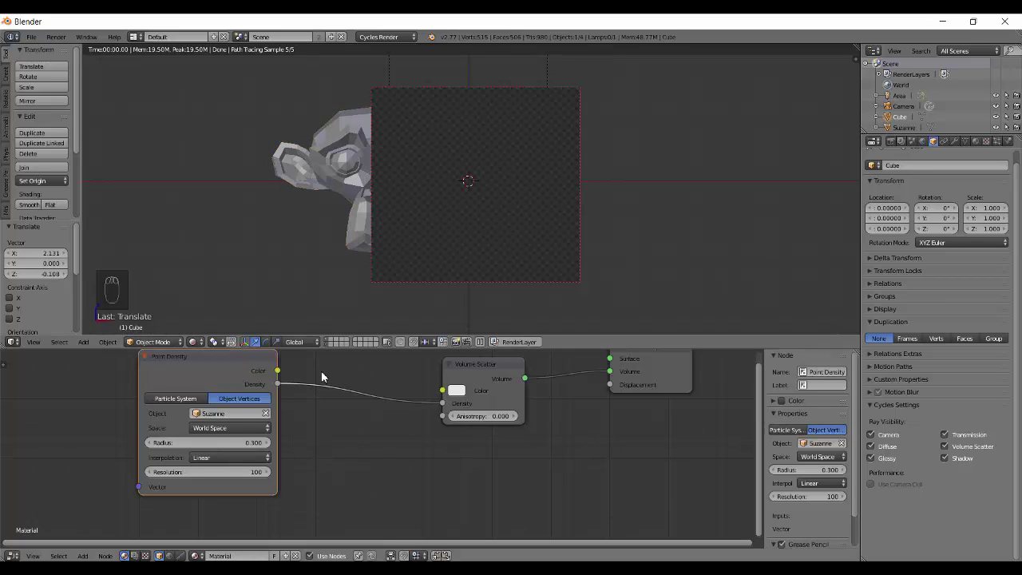
Step: Compare rendered and solid shading of the world-space fog while nudging the monkey
key(shift+z)
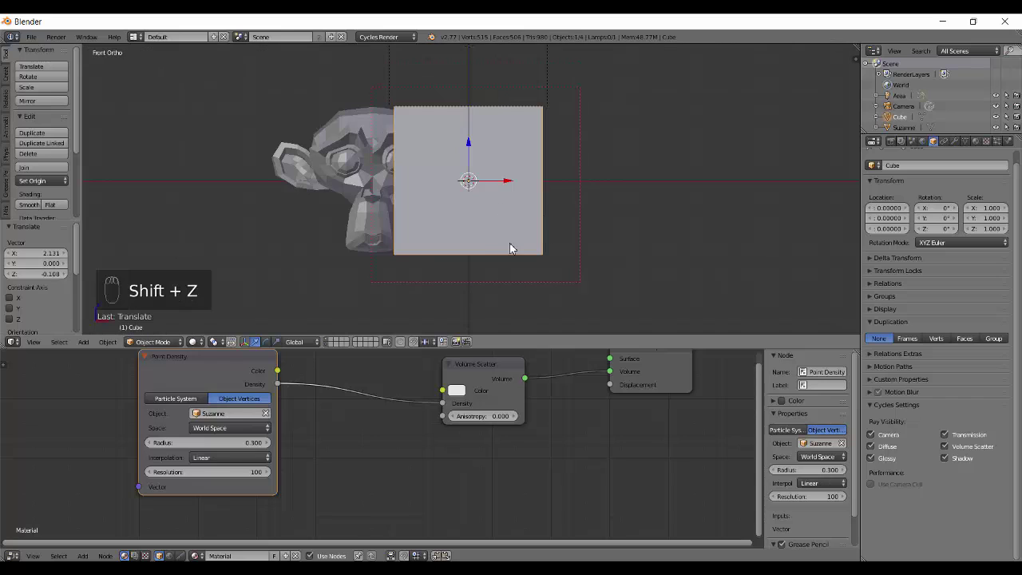
click(473, 241)
key(shift+z)
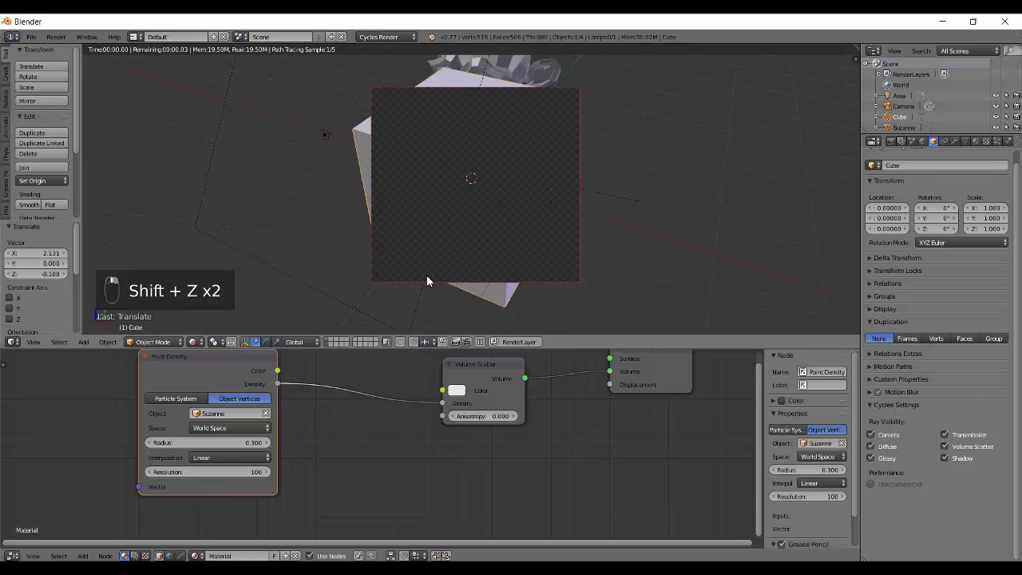
key(shift+z)
key(q)
key(g)
key(q)
key(shift+z)
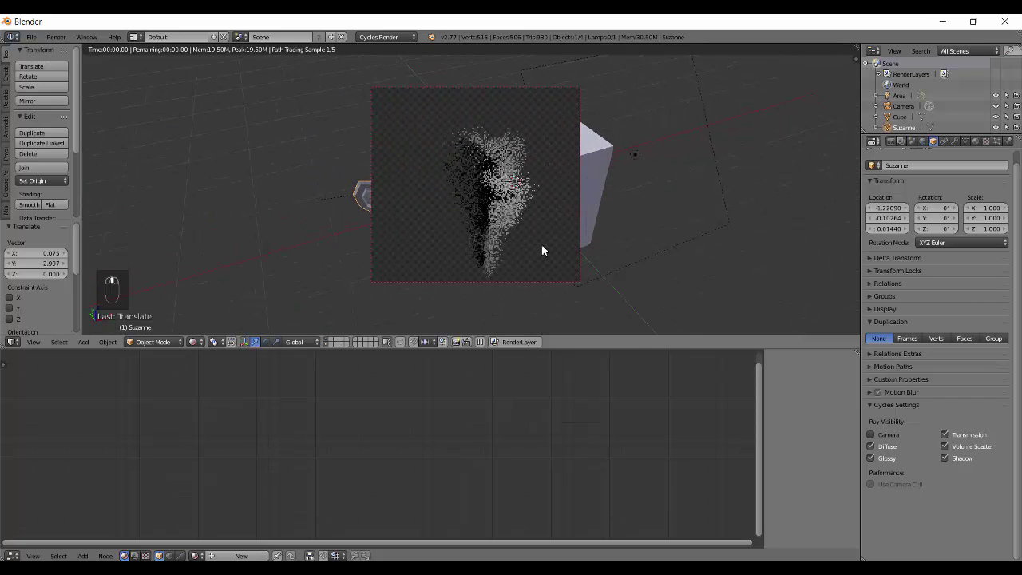
Step: Orbit around the scene and change Point Density Space to Object Space
middle_click(511, 205)
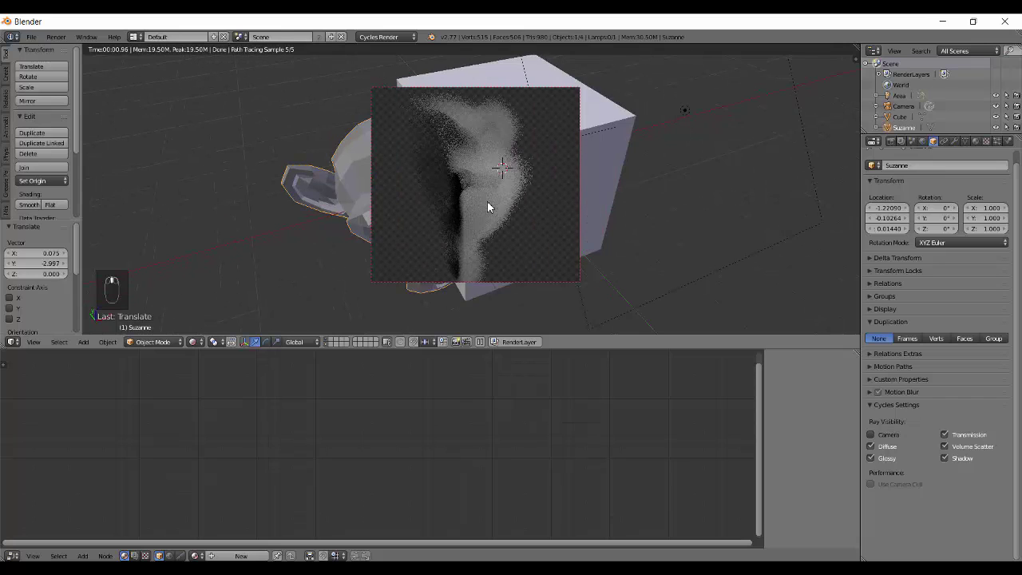
middle_click(492, 207)
drag(500, 189, 472, 207)
middle_click(465, 209)
middle_click(429, 207)
key(q)
middle_click(454, 172)
drag(508, 166, 224, 424)
drag(225, 435, 230, 420)
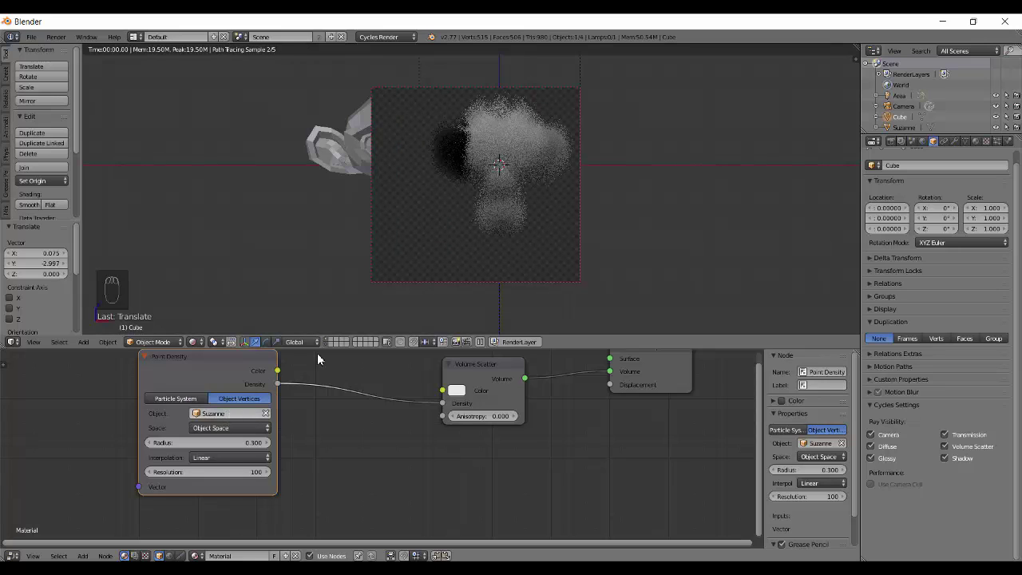
Step: Move Suzanne aside and confirm the fog stays monkey-shaped centred in the cube
drag(306, 171, 281, 163)
key(g)
drag(281, 163, 558, 184)
drag(537, 205, 533, 205)
key(shift+z)
Step: Lower the Point Density radius to 0.010 and view the sparse specks in rendered preview
drag(527, 205, 283, 432)
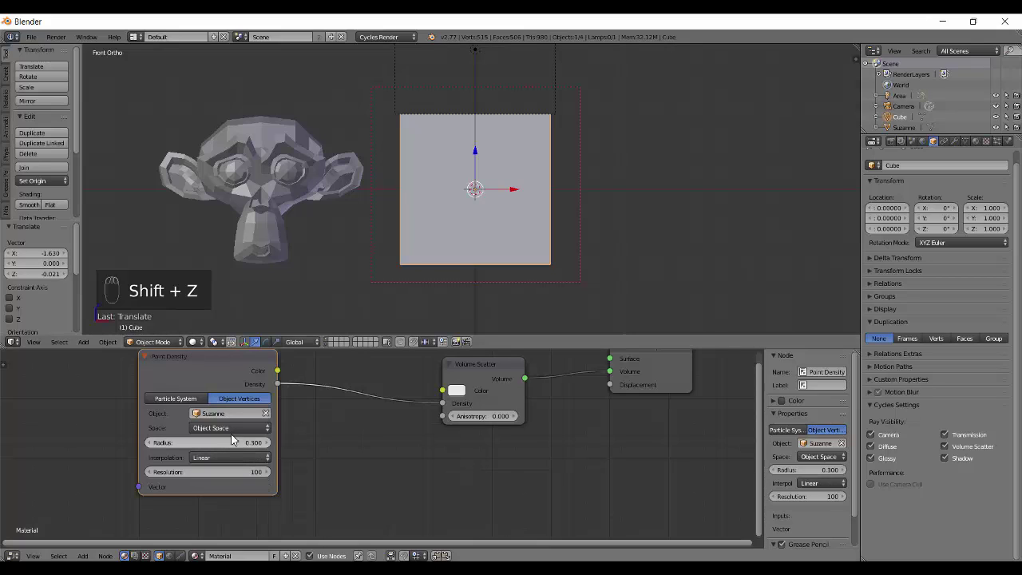
drag(238, 433, 525, 196)
key(shift+z)
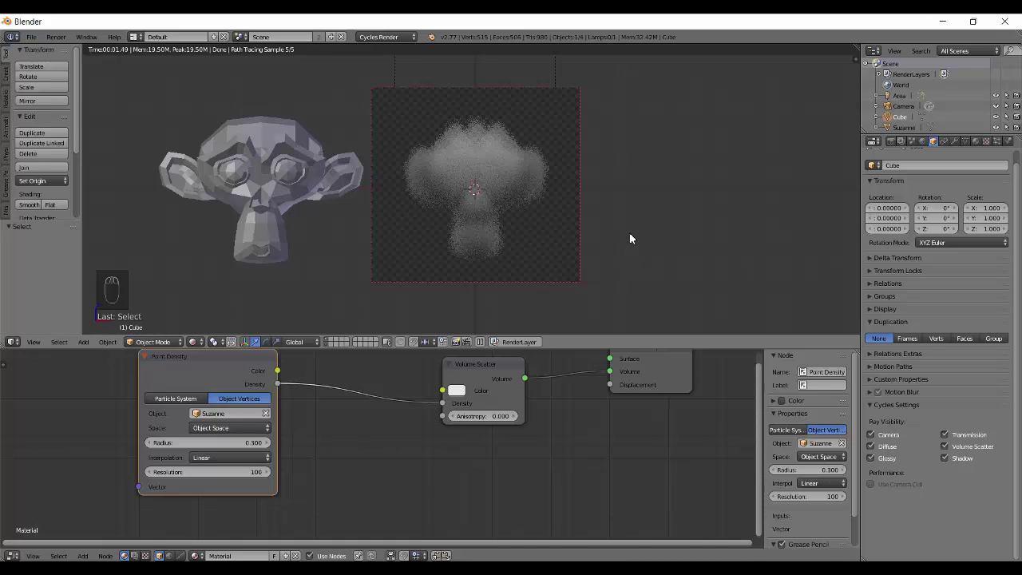
drag(186, 450, 185, 450)
middle_click(186, 451)
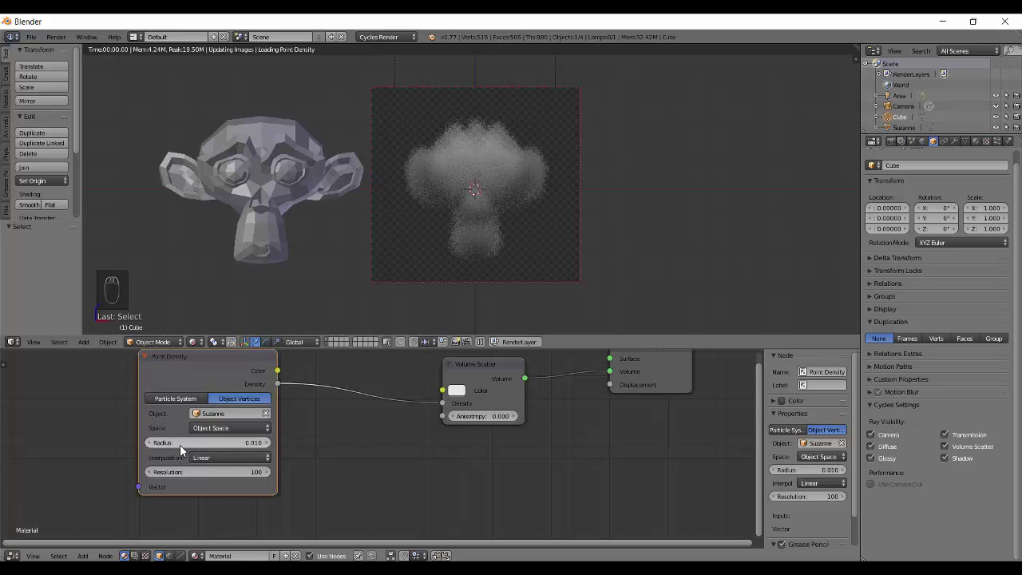
Step: Raise the Point Density radius to 0.060 for a fuller monkey-shaped cloud
drag(519, 213, 507, 208)
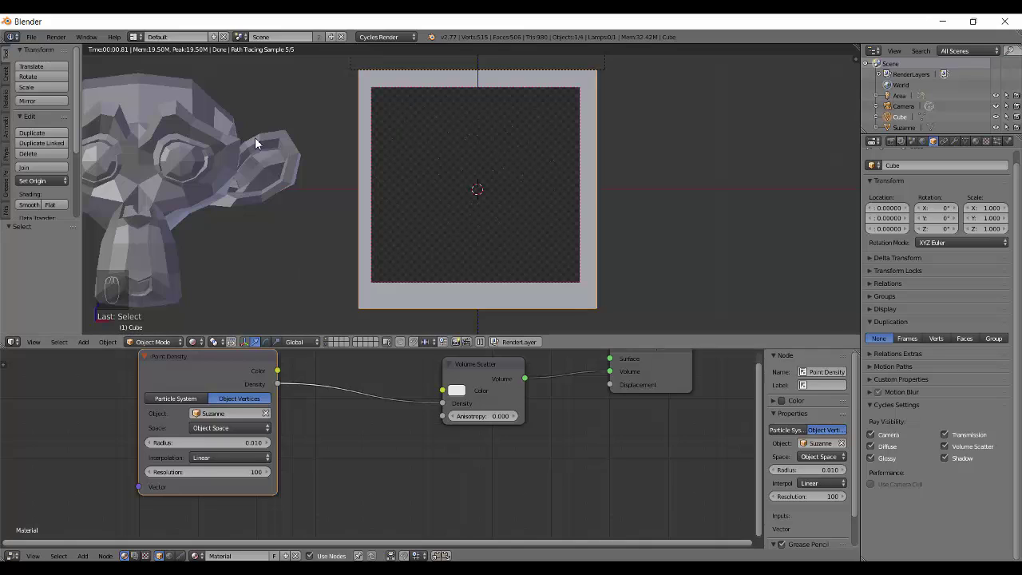
drag(177, 453, 176, 453)
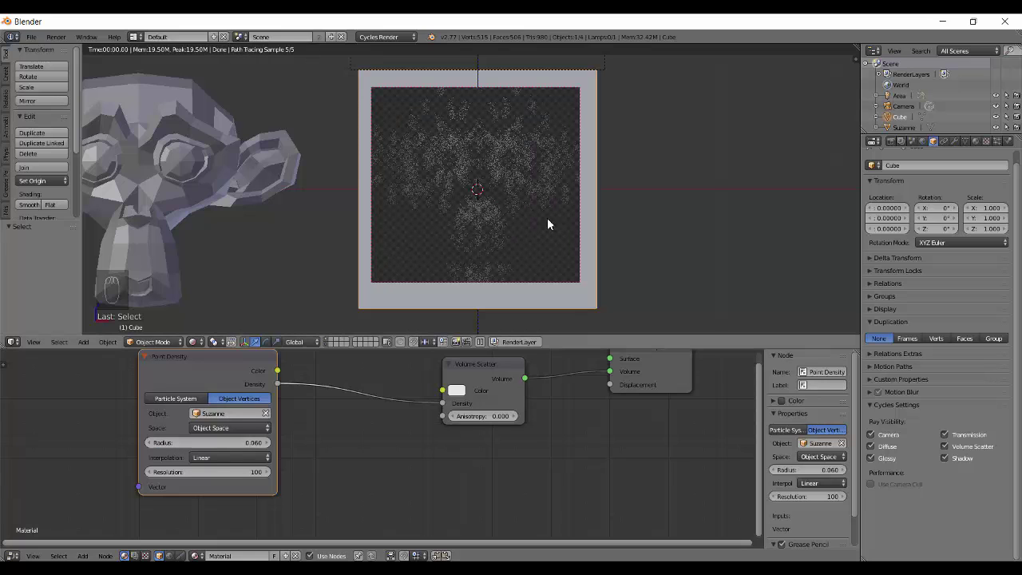
drag(535, 198, 516, 216)
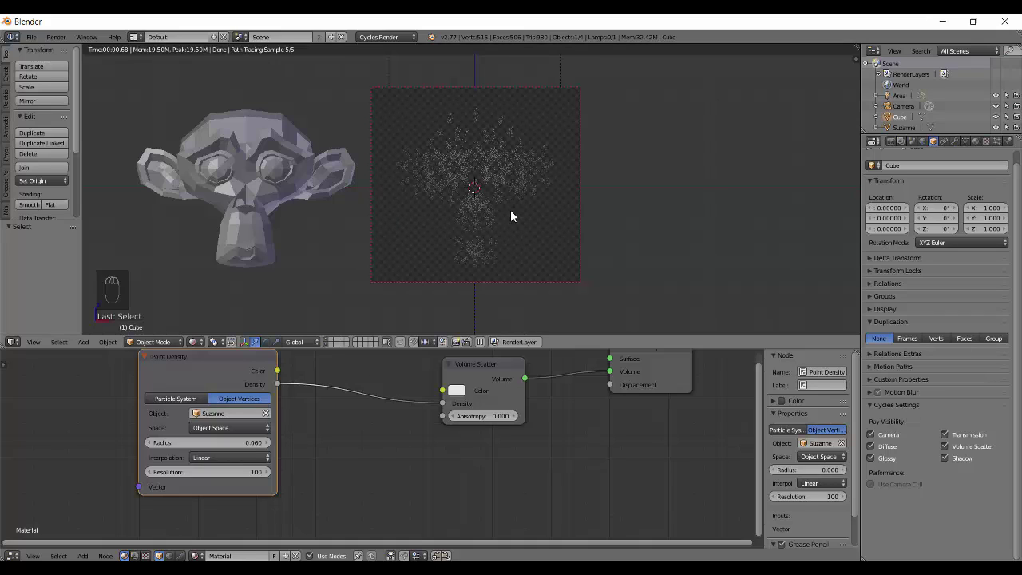
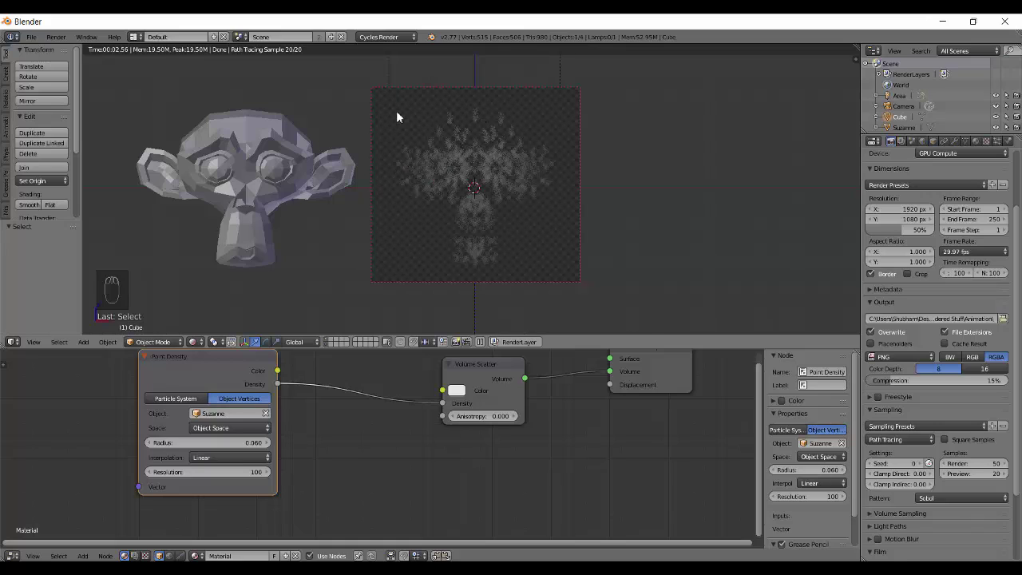
Step: Refresh the rendered preview and start increasing the Point Density radius
drag(979, 479, 497, 208)
key(shift+z)
key(shift+z)
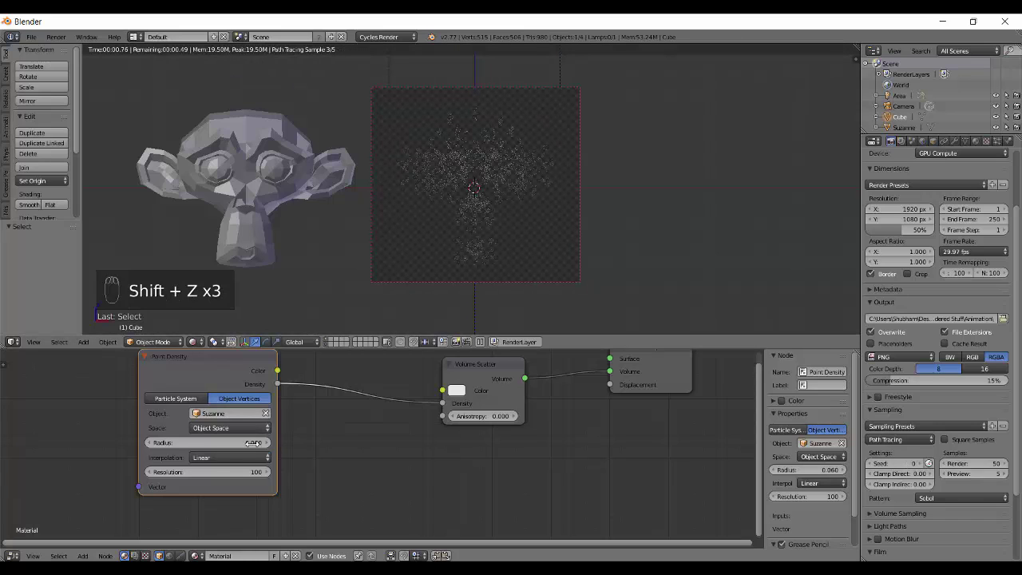
drag(192, 451, 185, 381)
Step: Set the Point Density radius to 0.200 after trying 0.1 and 0.3 for a smooth dense fog
drag(506, 233, 176, 452)
drag(176, 450, 175, 446)
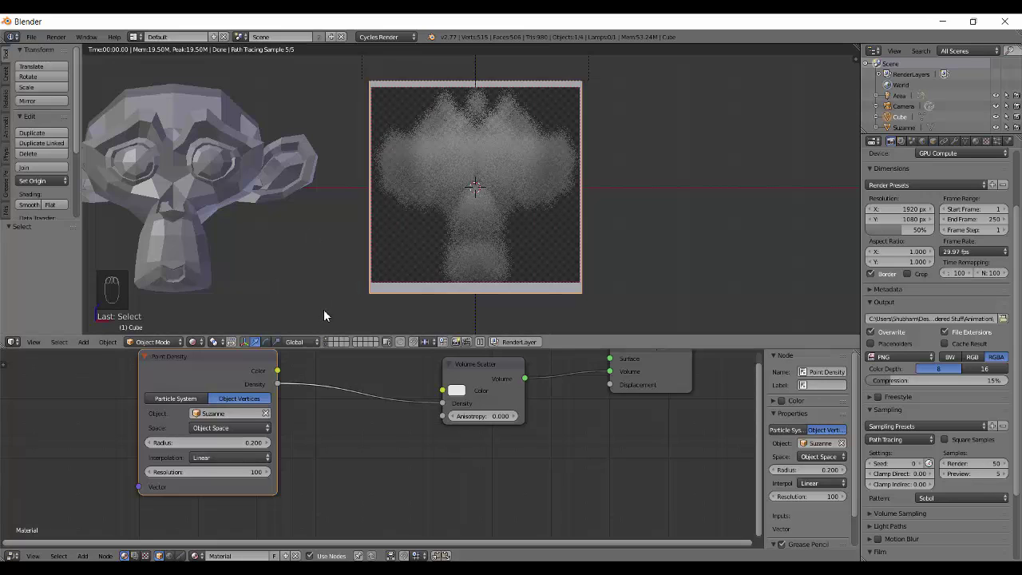
drag(215, 450, 485, 144)
drag(205, 450, 512, 196)
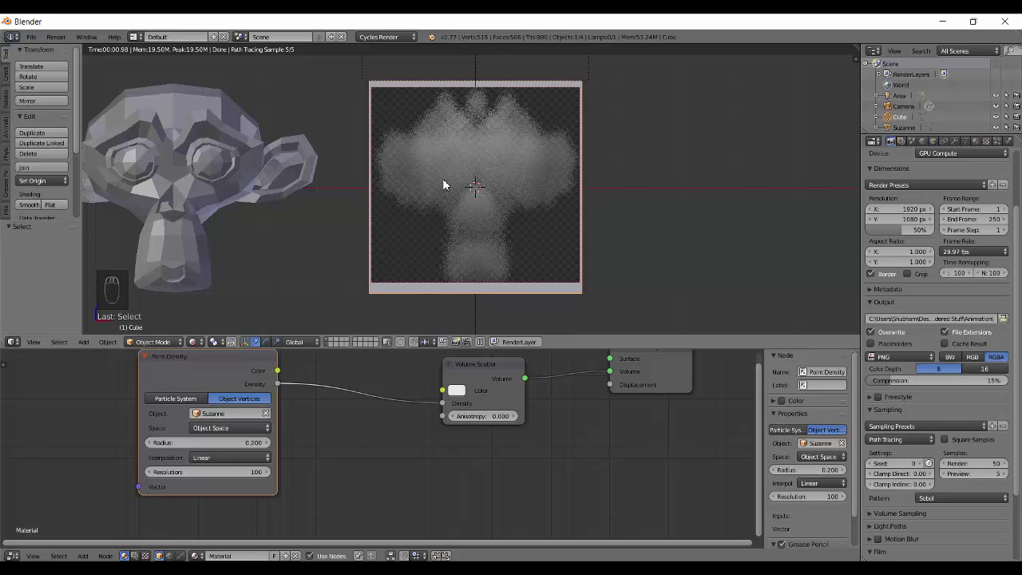
Step: Compare Point Density interpolation Closest against Linear on the monkey-shaped fog
drag(506, 190, 219, 425)
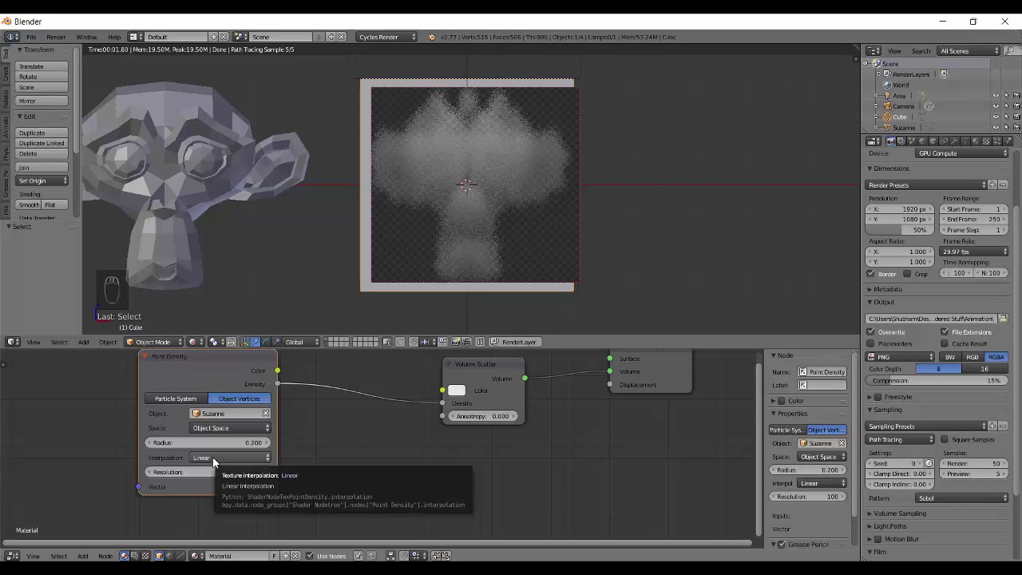
drag(208, 459, 234, 448)
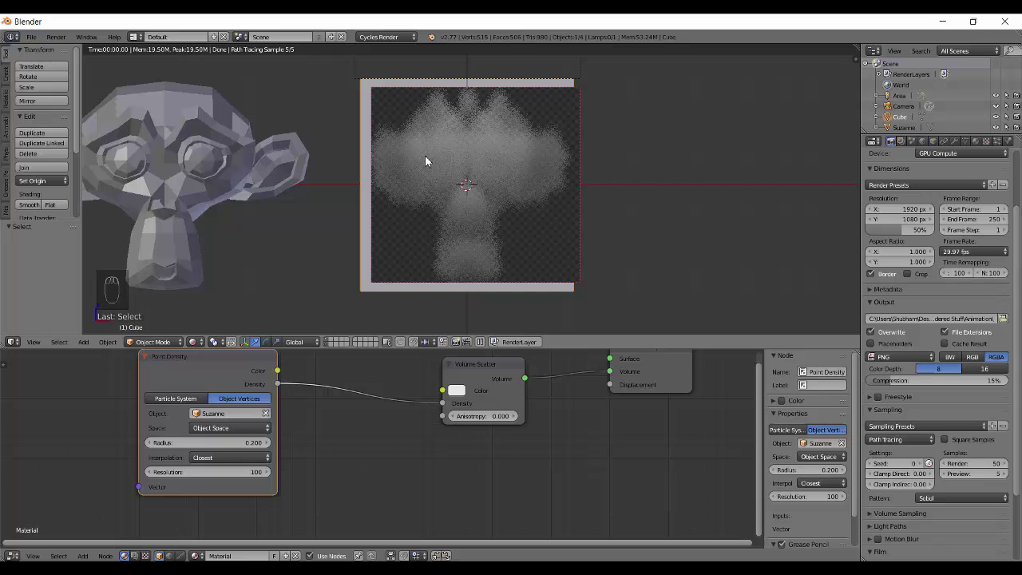
drag(482, 147, 442, 159)
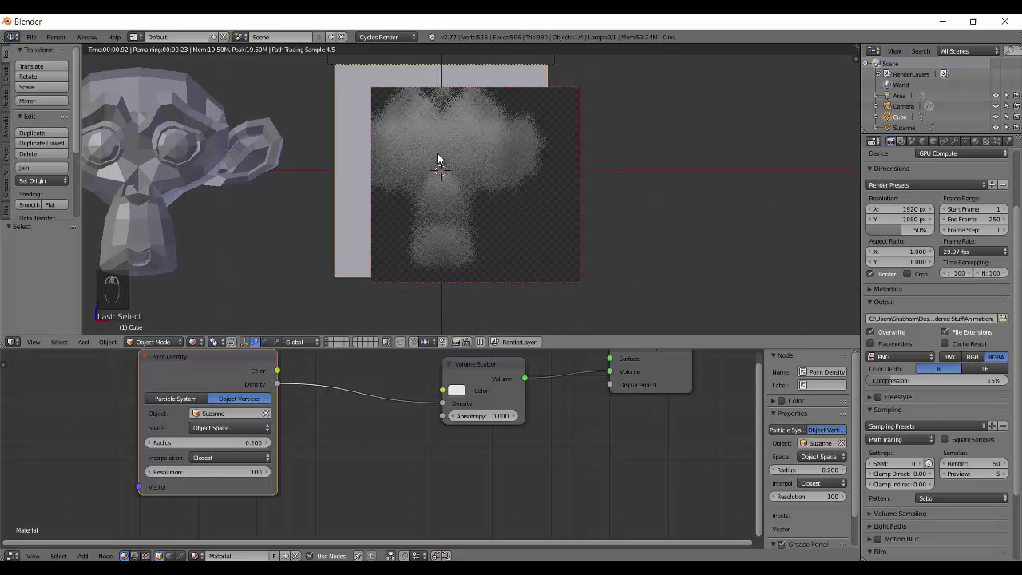
drag(467, 175, 468, 173)
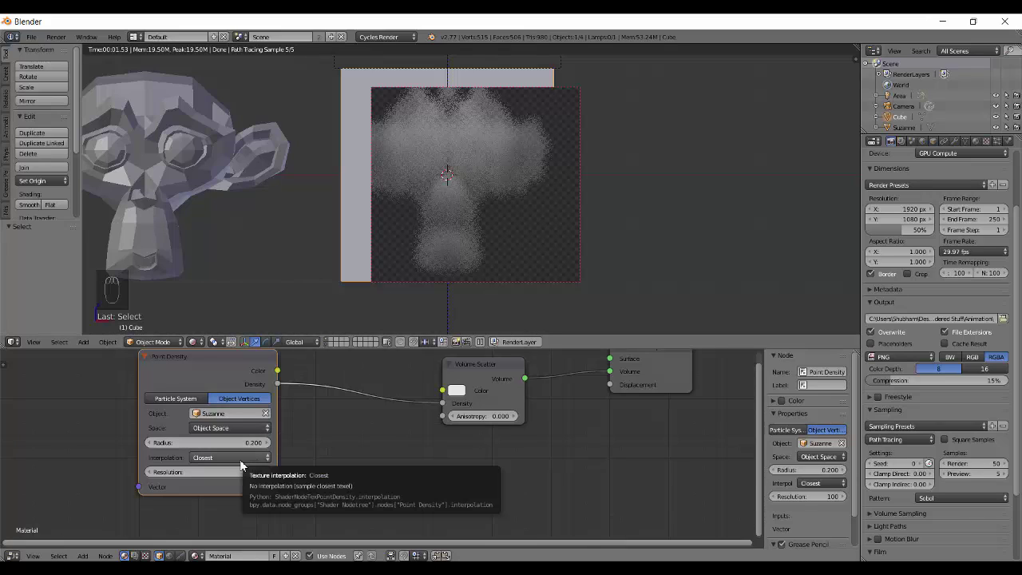
drag(244, 465, 418, 254)
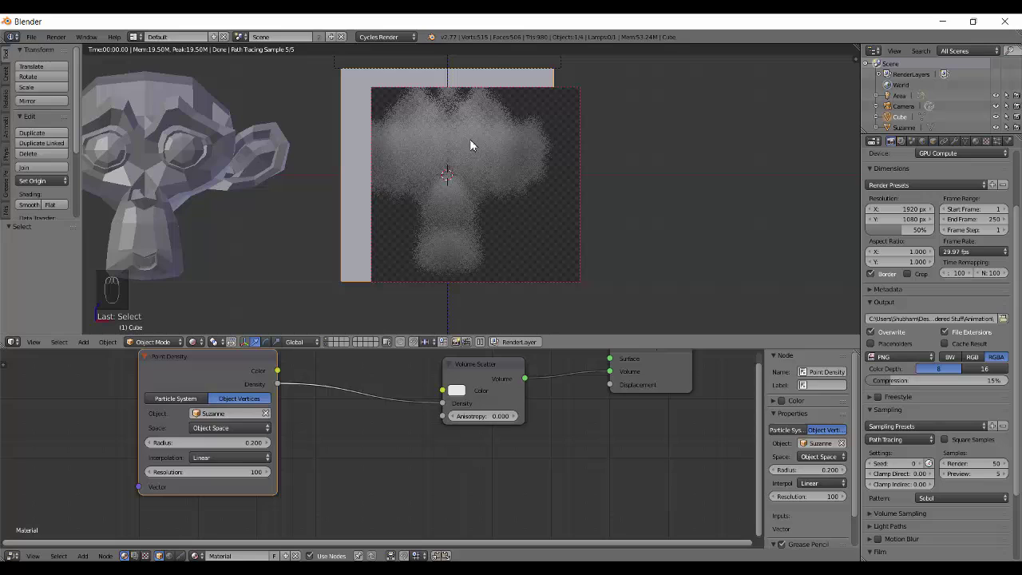
Step: Set the Point Density interpolation to Cubic for a smoother fog
drag(495, 155, 249, 466)
drag(249, 466, 242, 423)
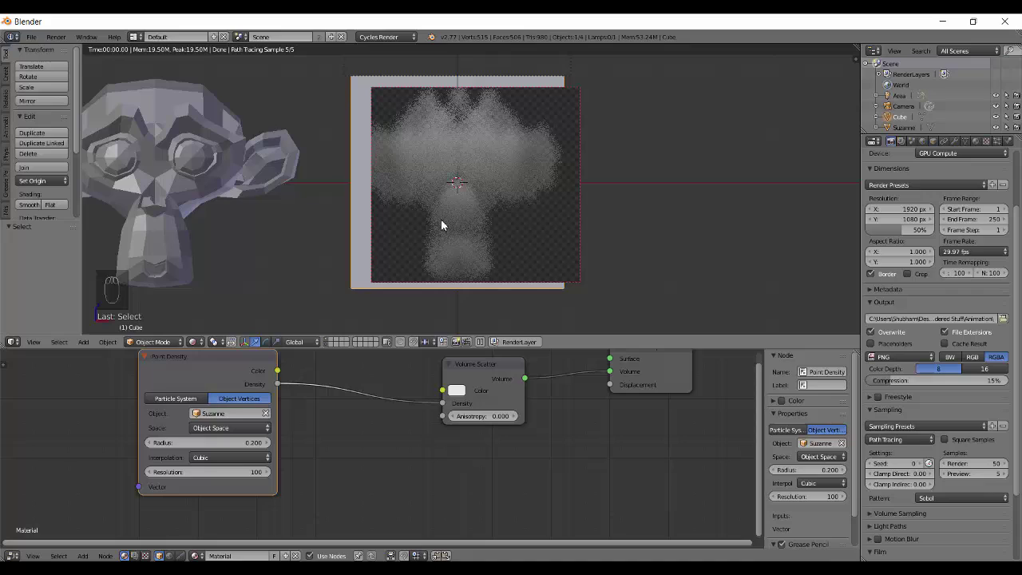
drag(251, 460, 482, 161)
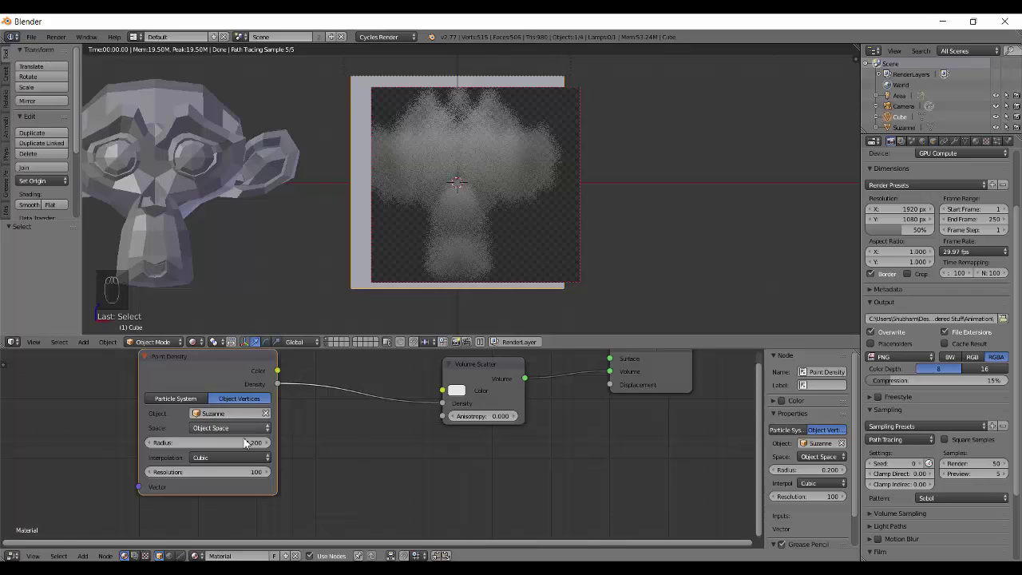
Step: Try Closest interpolation again, then settle on Linear with radius 0.2 and resolution 100
drag(247, 460, 244, 426)
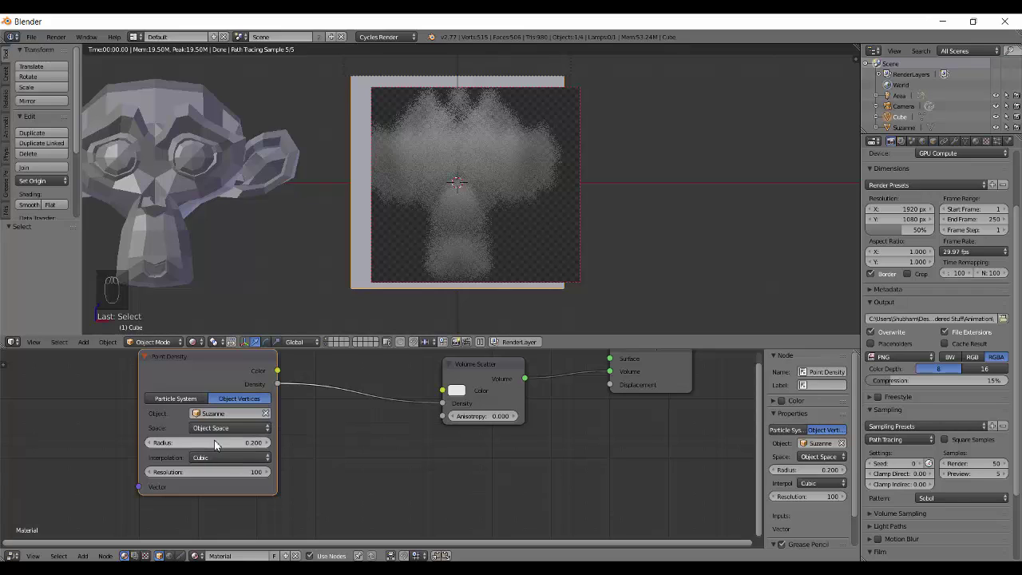
drag(216, 459, 374, 391)
drag(393, 272, 471, 214)
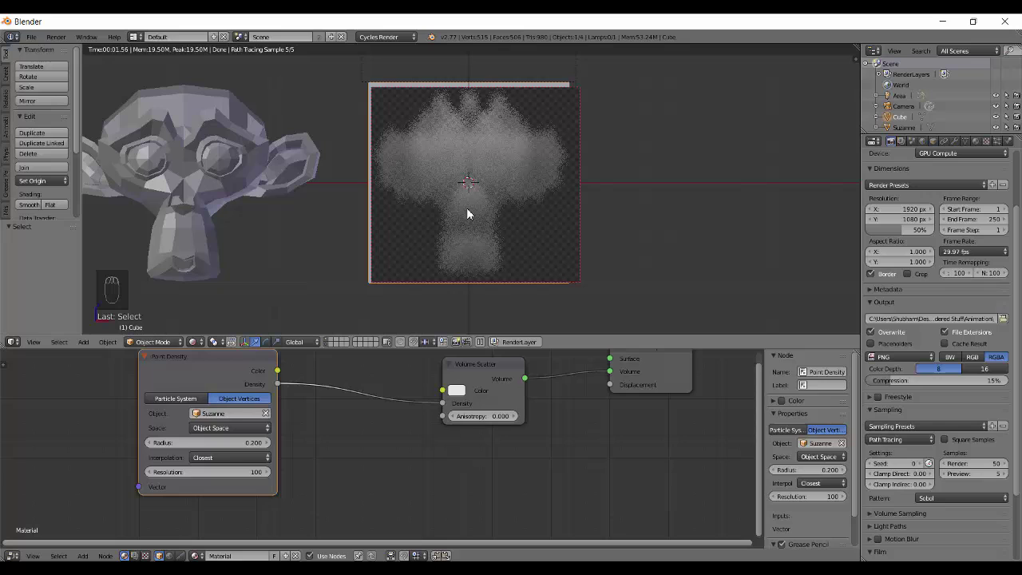
drag(216, 466, 549, 286)
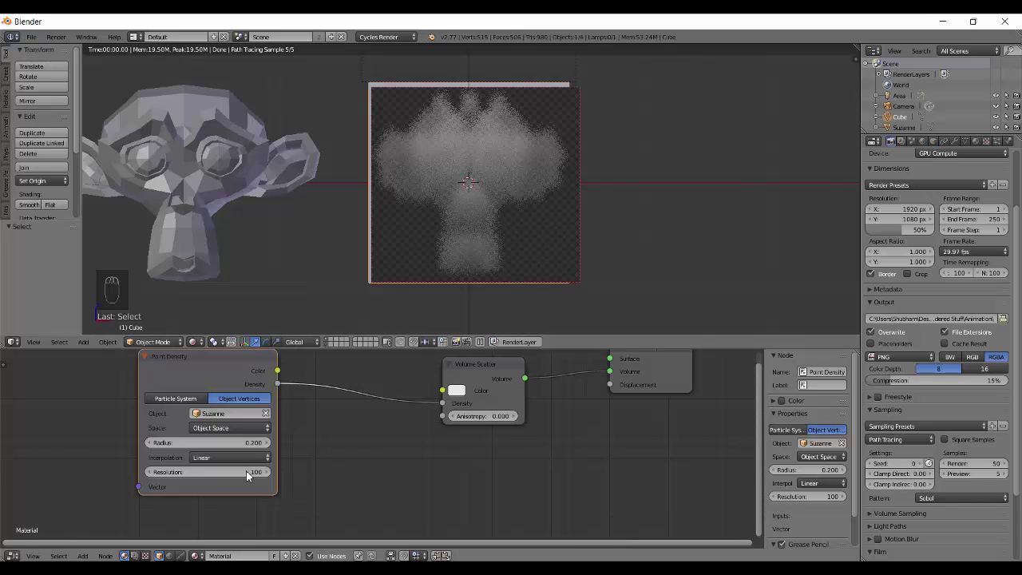
Step: Drop the Point Density resolution to 5, then restore it to 150 for a sharper fog
drag(232, 482, 504, 258)
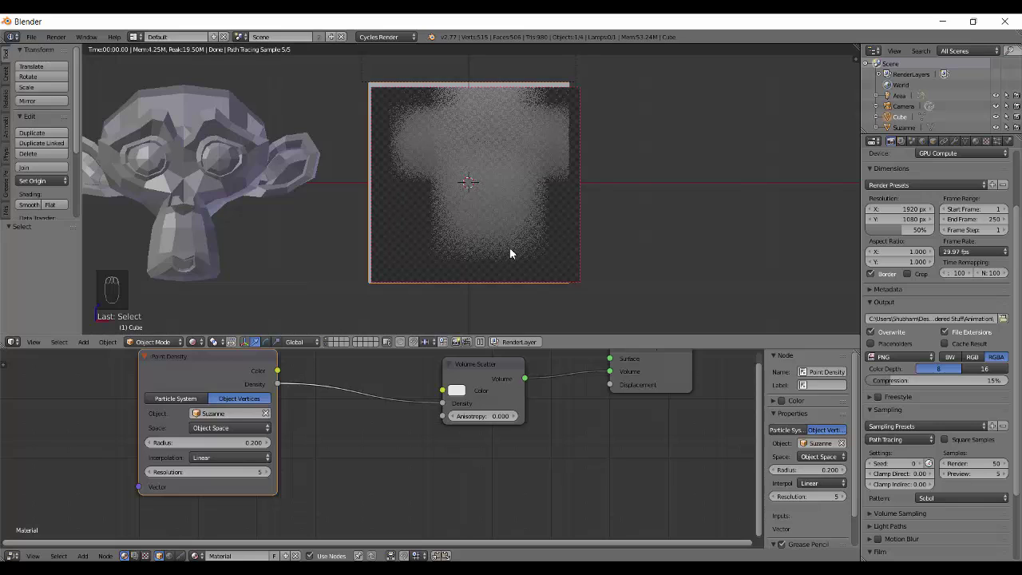
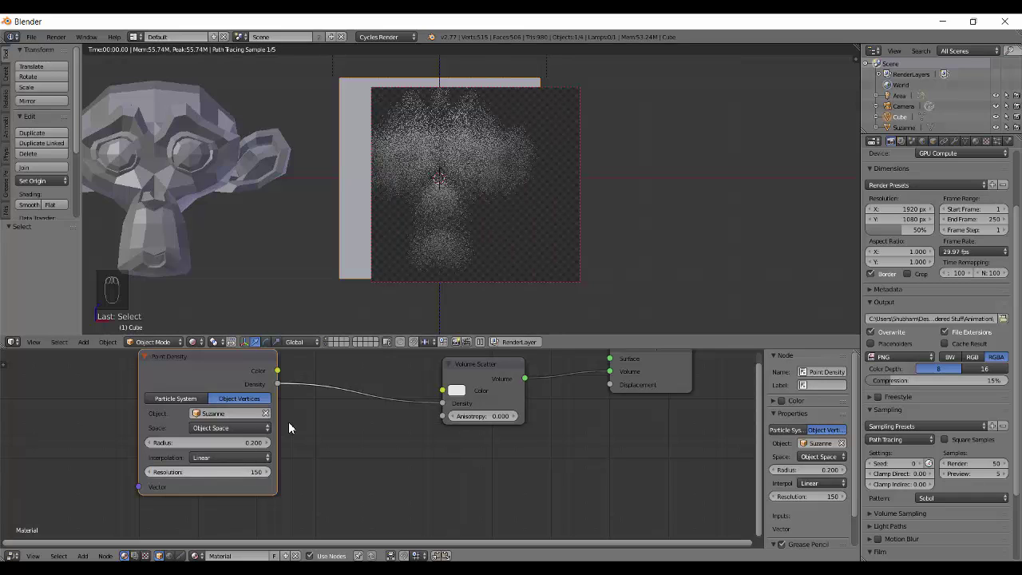
drag(472, 242, 504, 253)
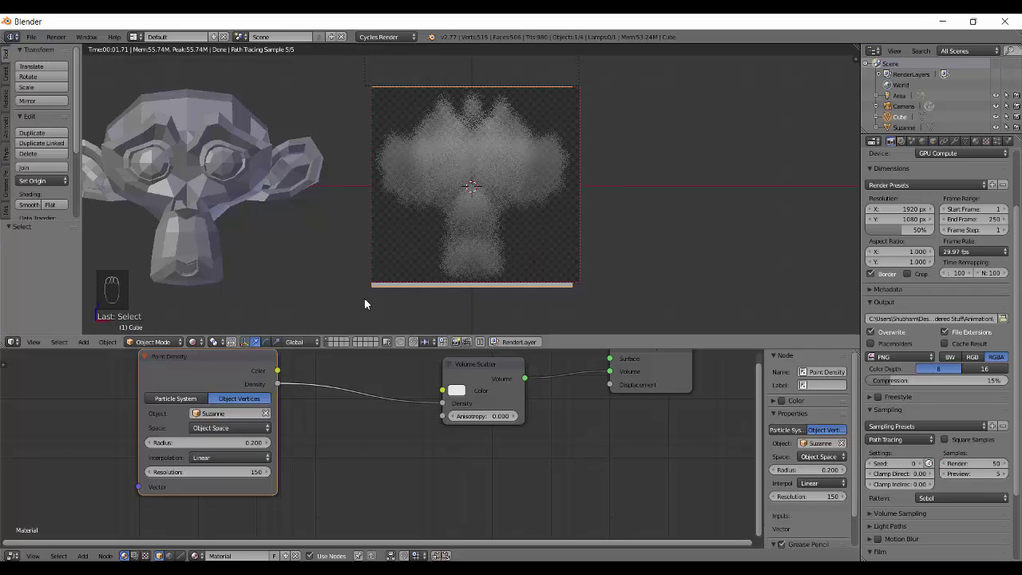
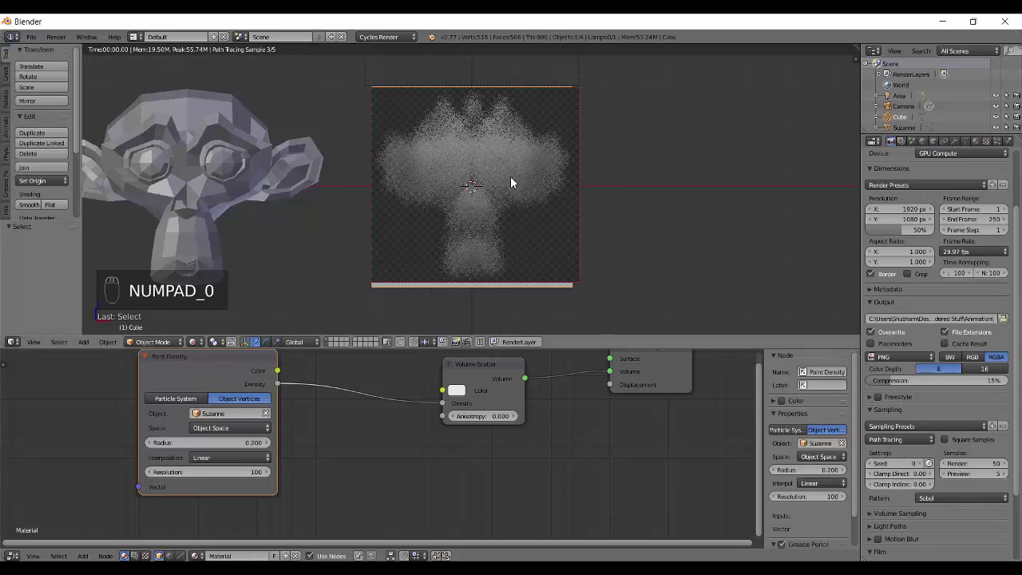
Step: Stop the rendered preview, delete the Suzanne head and add a mesh plane
key(shift+z)
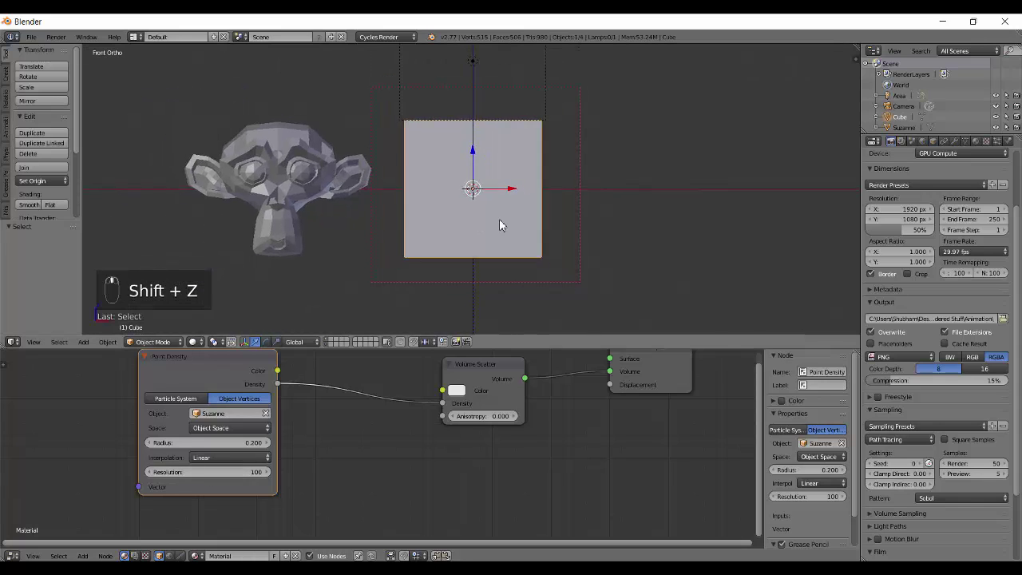
right_click(321, 184)
key(x)
drag(459, 191, 410, 167)
key(shift+a)
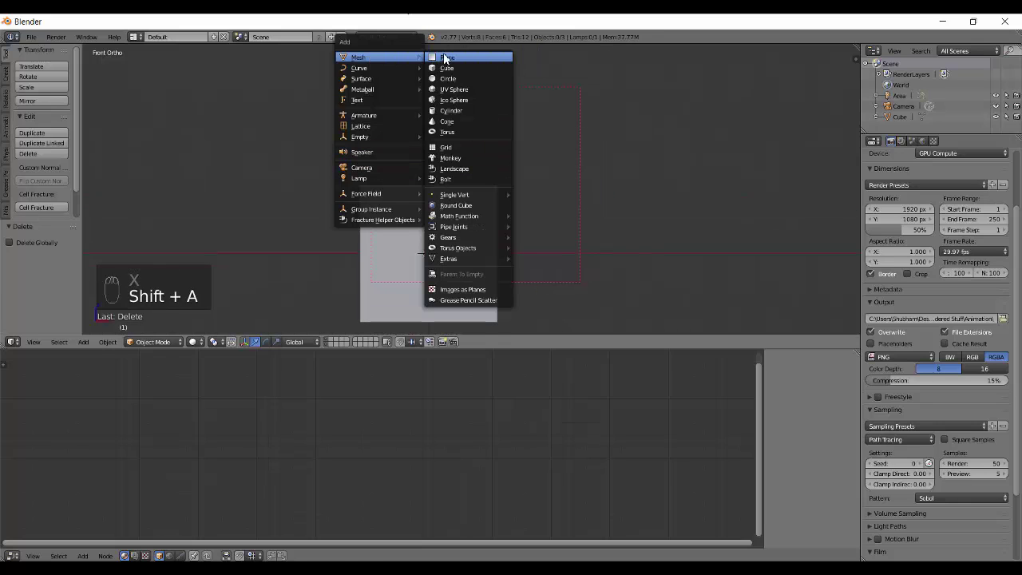
Step: Raise the plane above the cube, play the animation so particles fall through, and select the cube
key(z)
key(g)
drag(1005, 144, 508, 123)
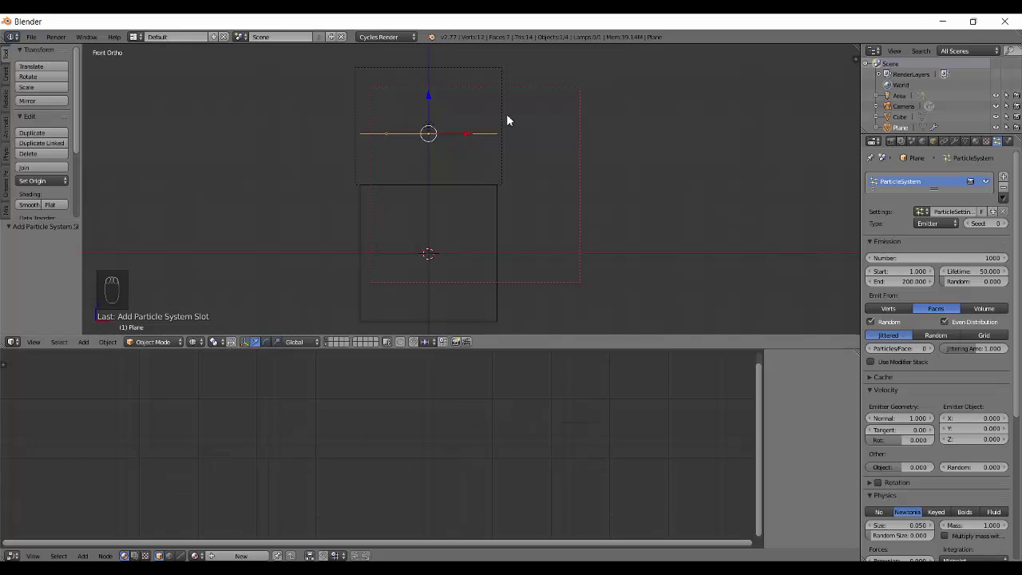
middle_click(613, 147)
key(alt+a)
key(alt+a)
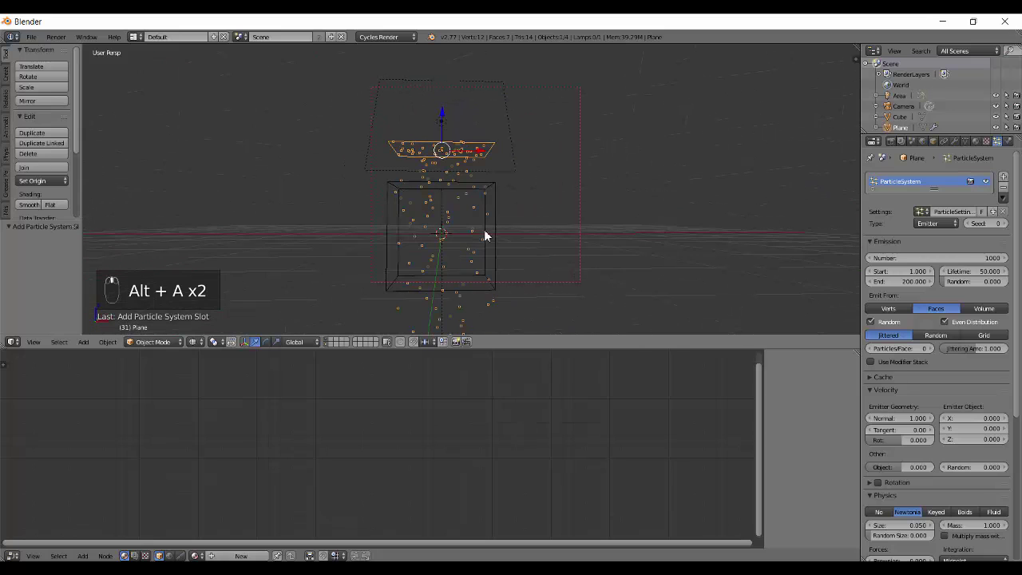
right_click(494, 258)
Step: Source the cube's Point Density from the Plane's ParticleSystem with rendered preview on
key(q)
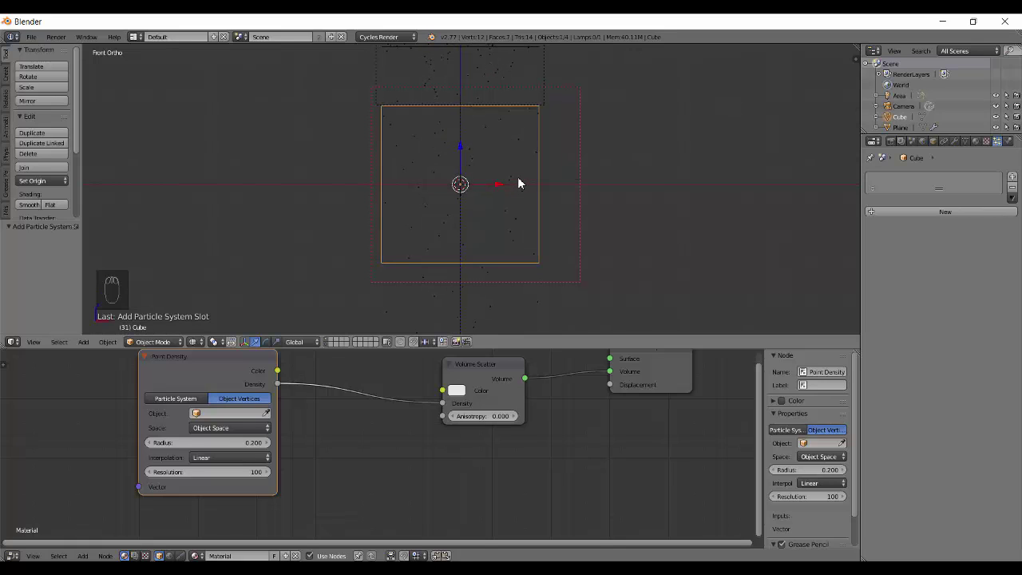
key(shift+z)
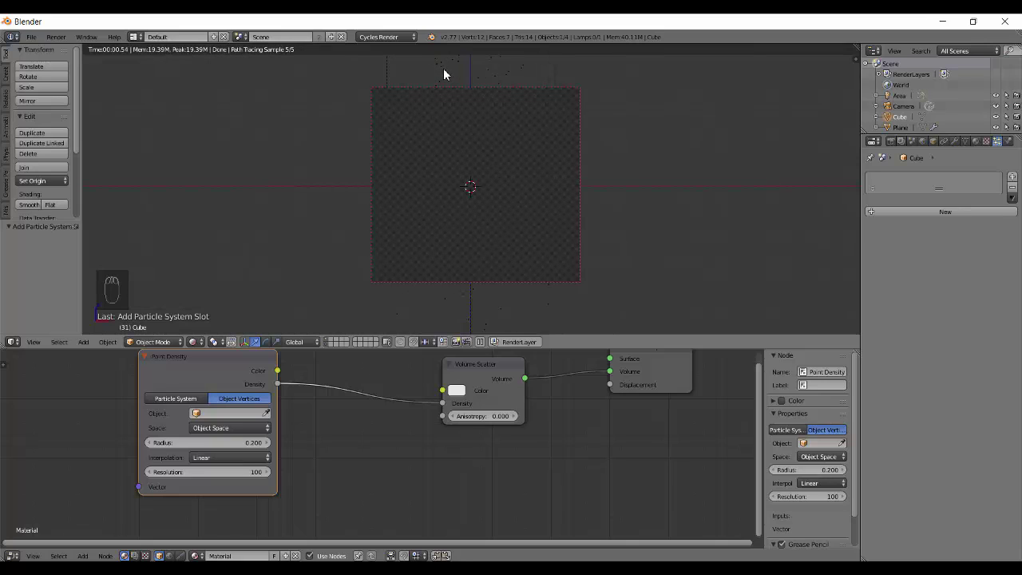
drag(196, 408, 227, 492)
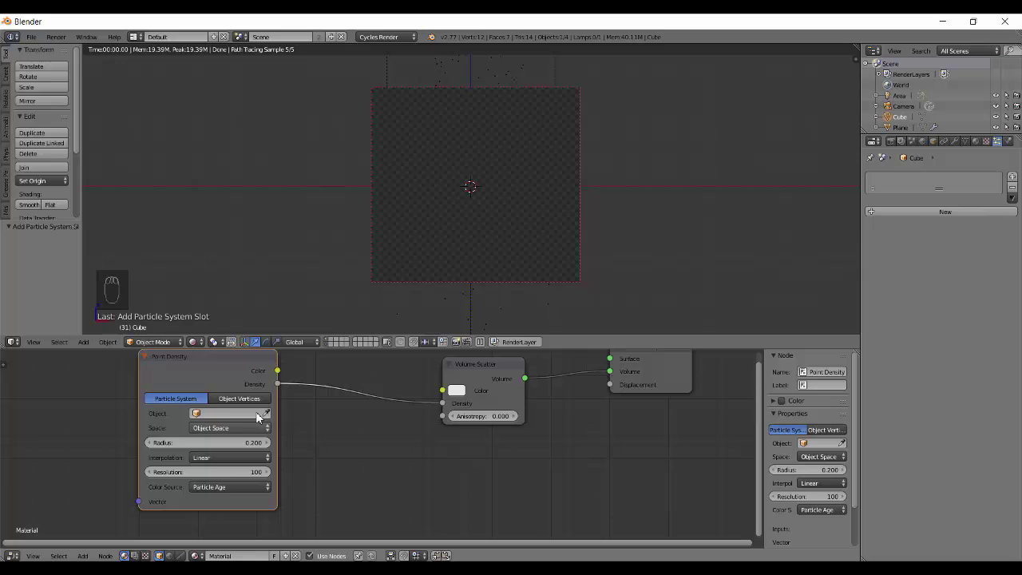
drag(224, 421, 329, 138)
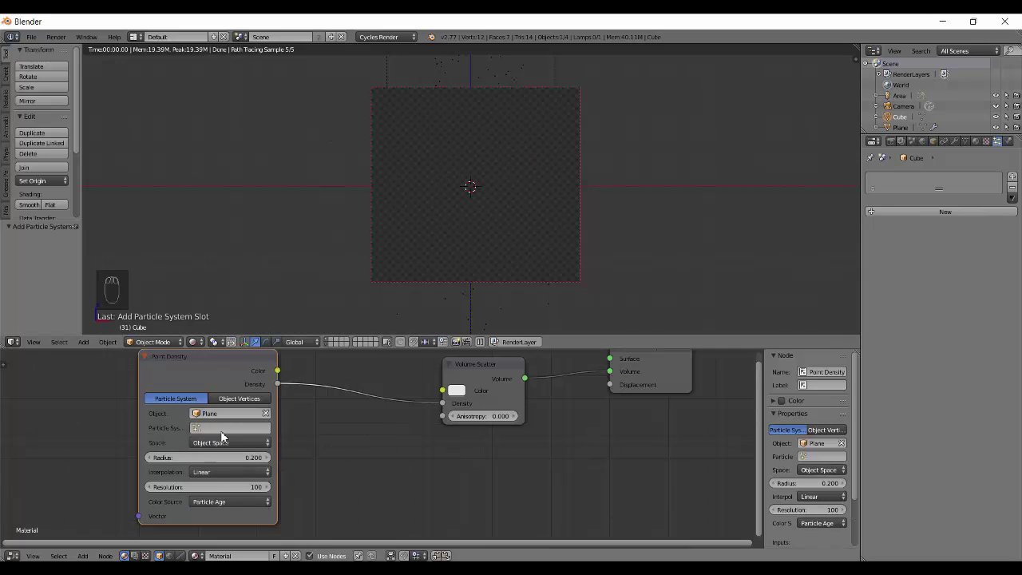
drag(225, 439, 235, 442)
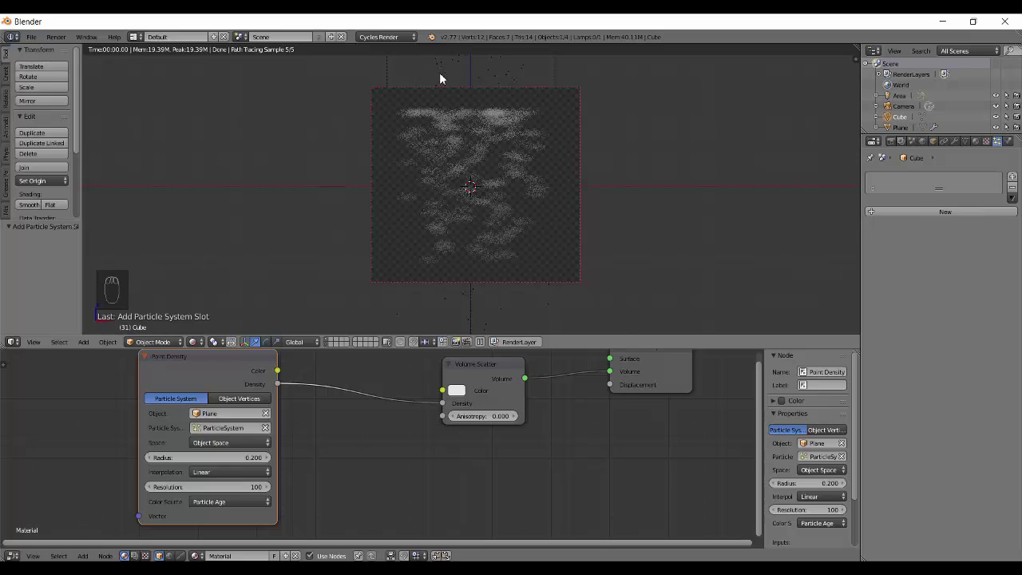
Step: Limit the preview render to a border region around the cube with Ctrl+B
drag(451, 78, 599, 161)
right_click(599, 161)
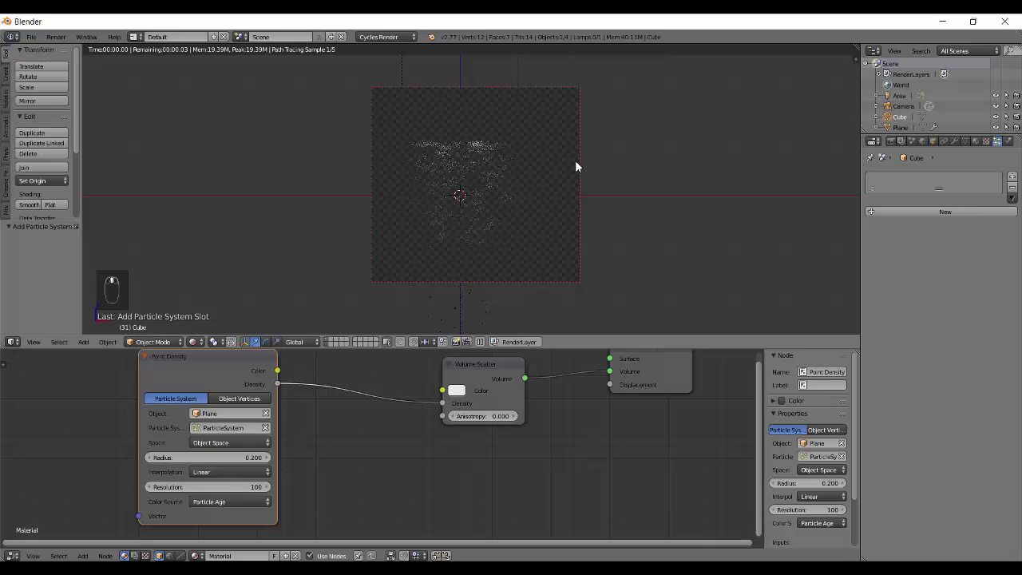
key(ctrl+b)
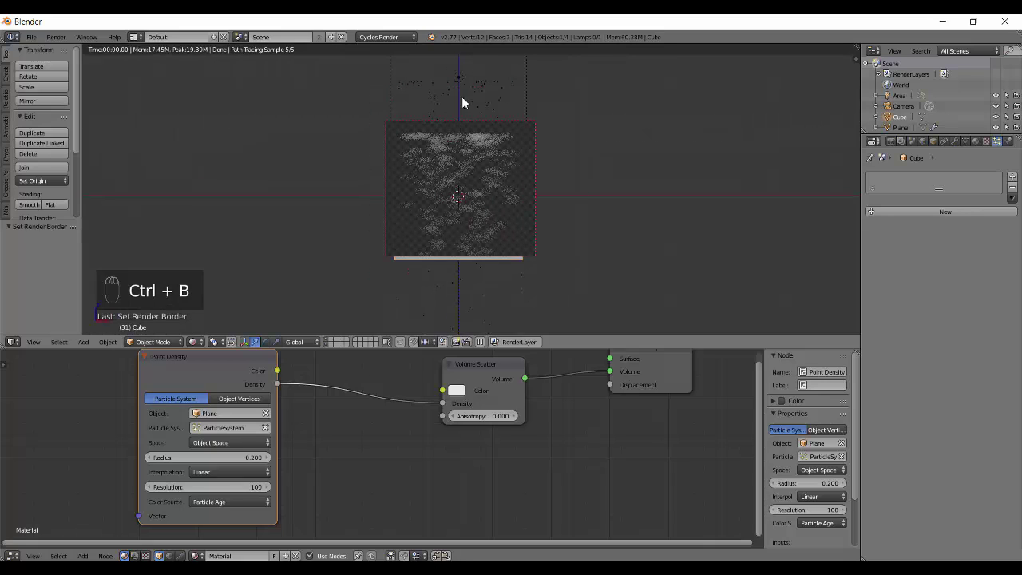
drag(483, 88, 449, 107)
click(449, 108)
click(429, 83)
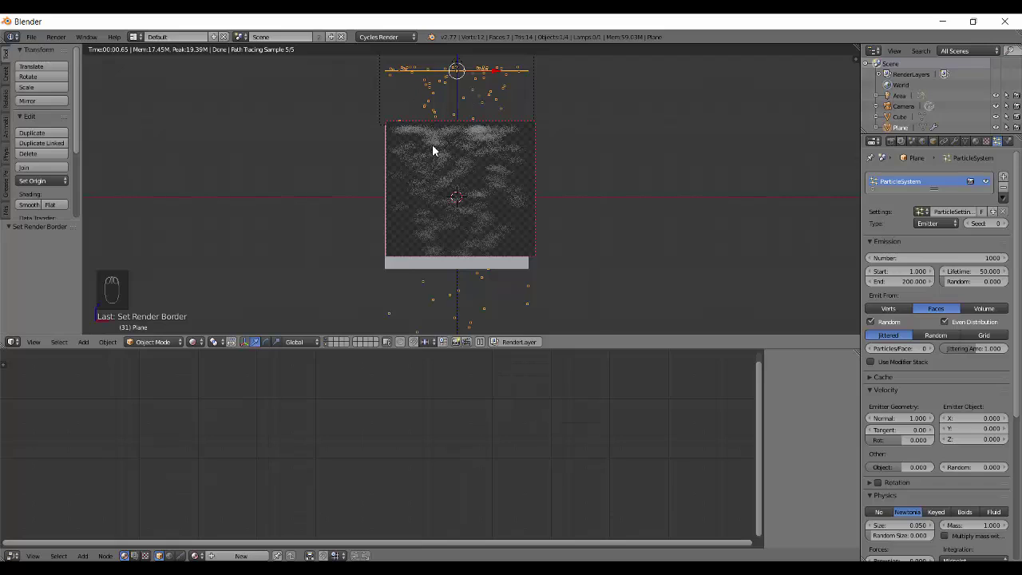
Step: Try a density radius near 1.9, return it to 0.200 and test World Space
drag(452, 239, 227, 430)
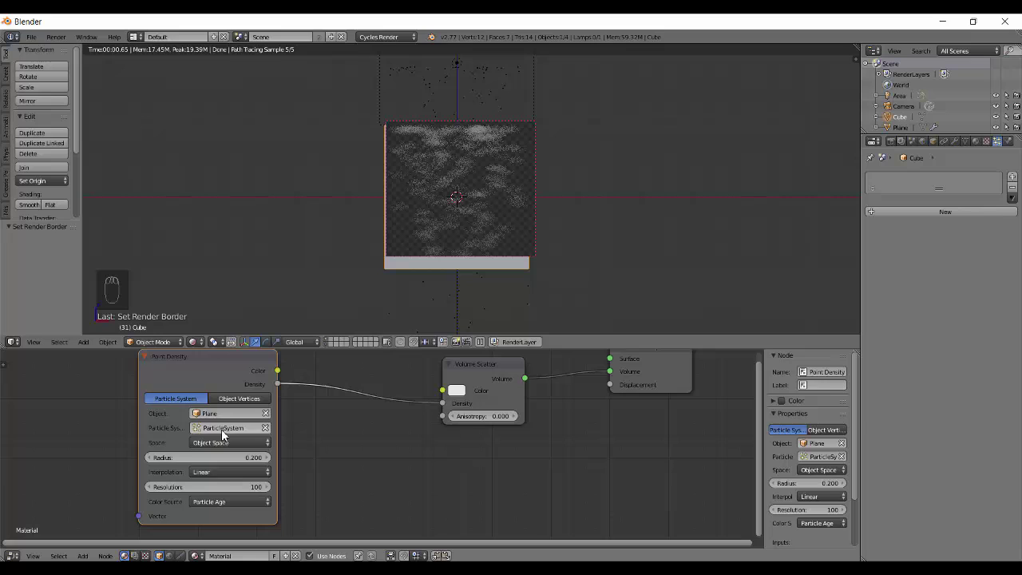
drag(185, 461, 433, 217)
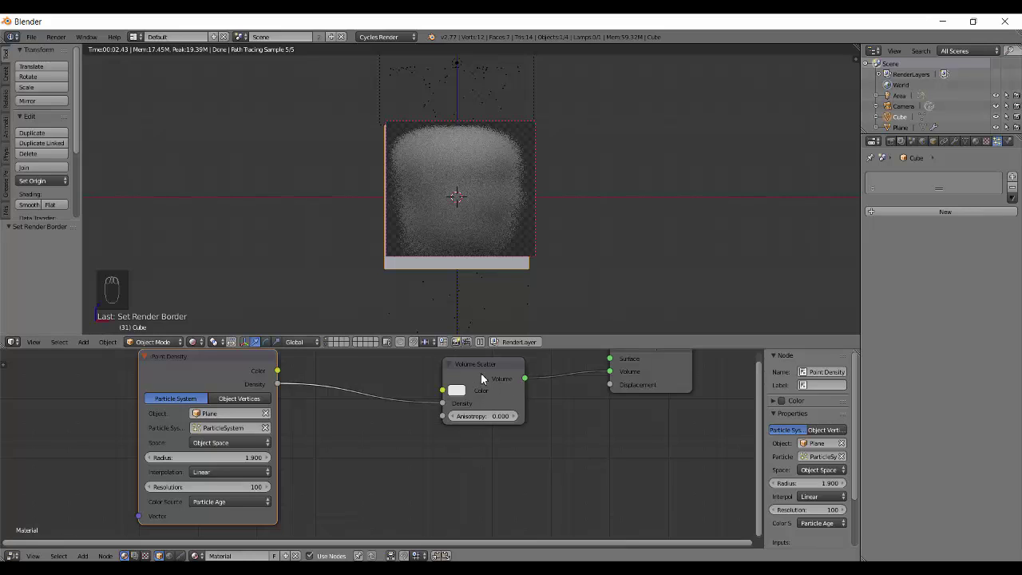
drag(192, 461, 474, 225)
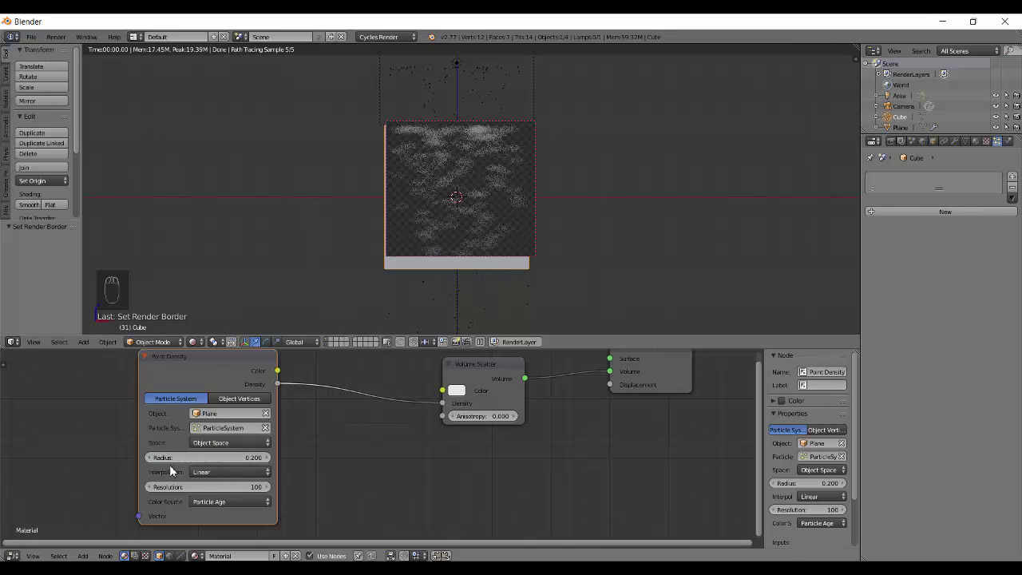
drag(222, 477, 238, 430)
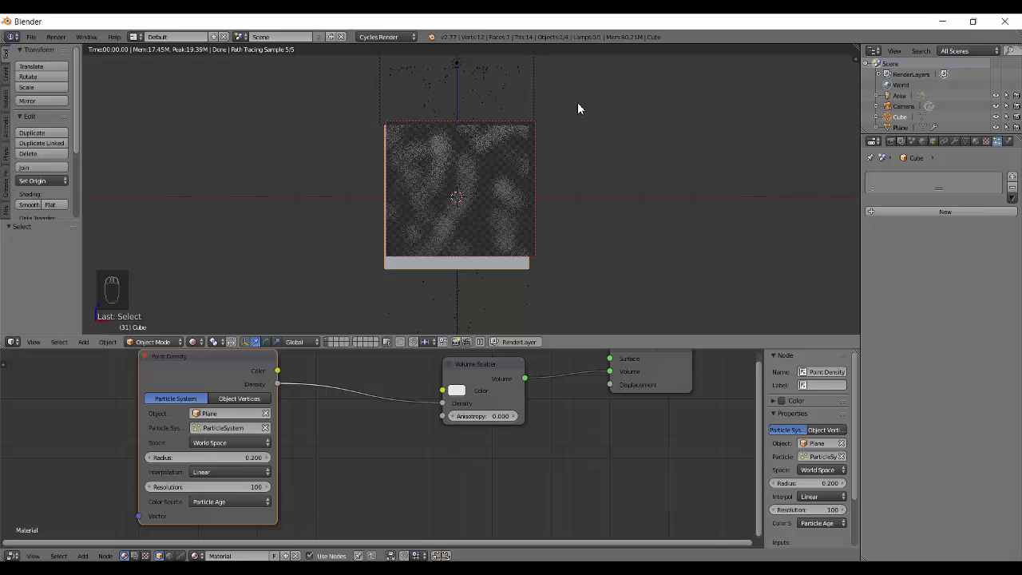
drag(622, 145, 479, 105)
drag(479, 105, 450, 150)
Step: Grab the emitter plane and move it to typed offset coordinates
key(g)
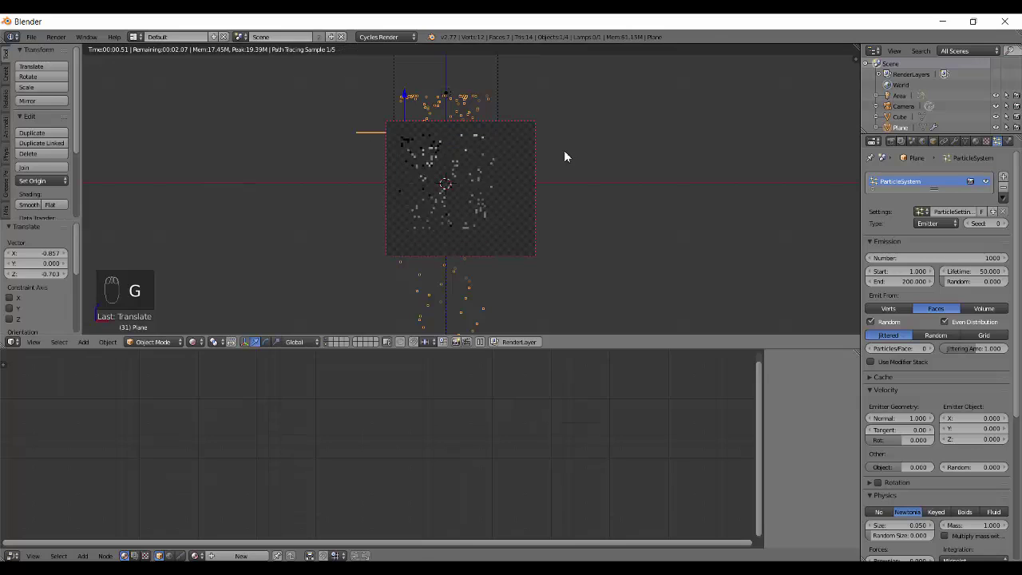
key(alt+a)
key(alt+a)
key(alt+a)
key(alt+a)
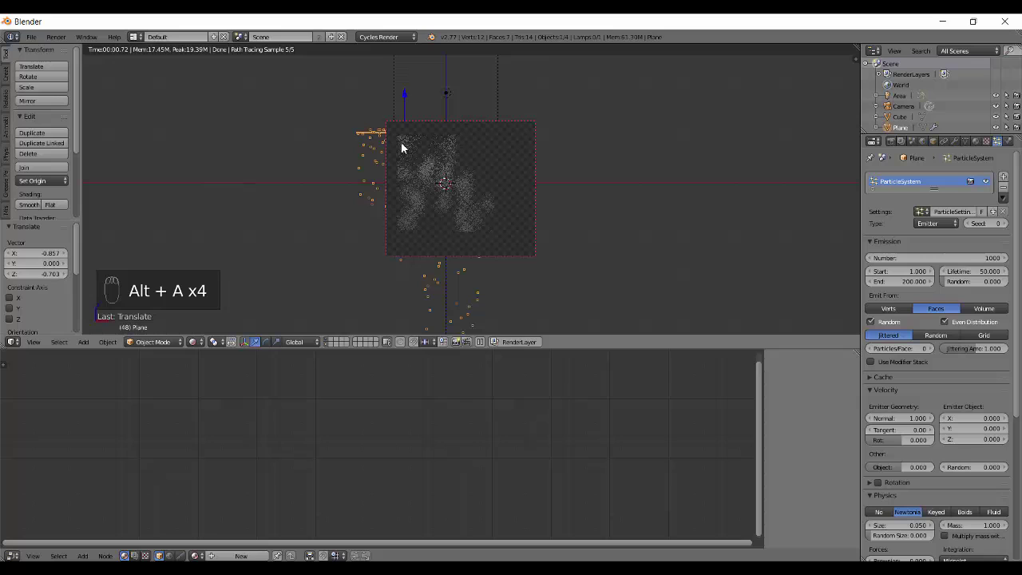
key(g)
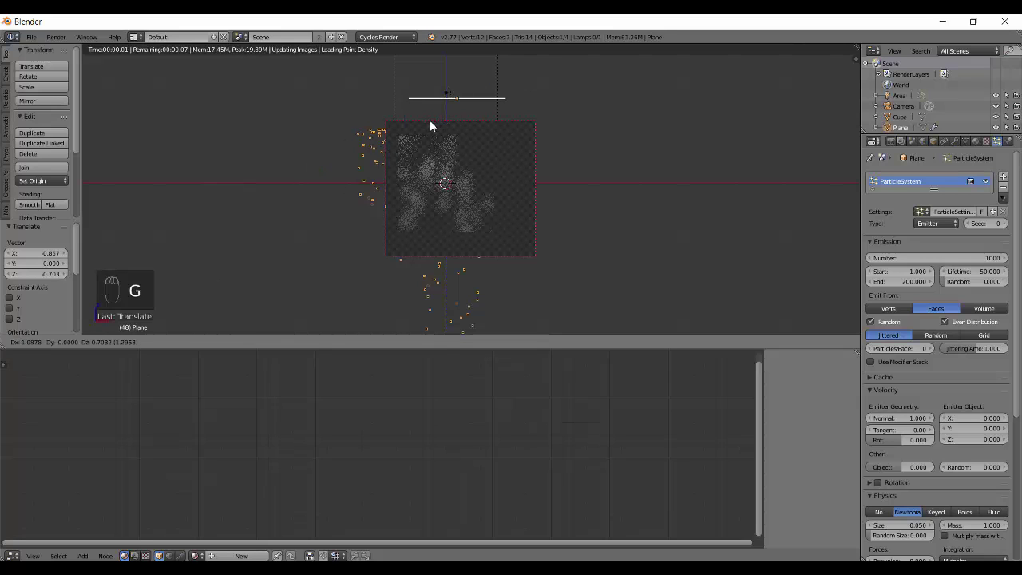
middle_click(476, 200)
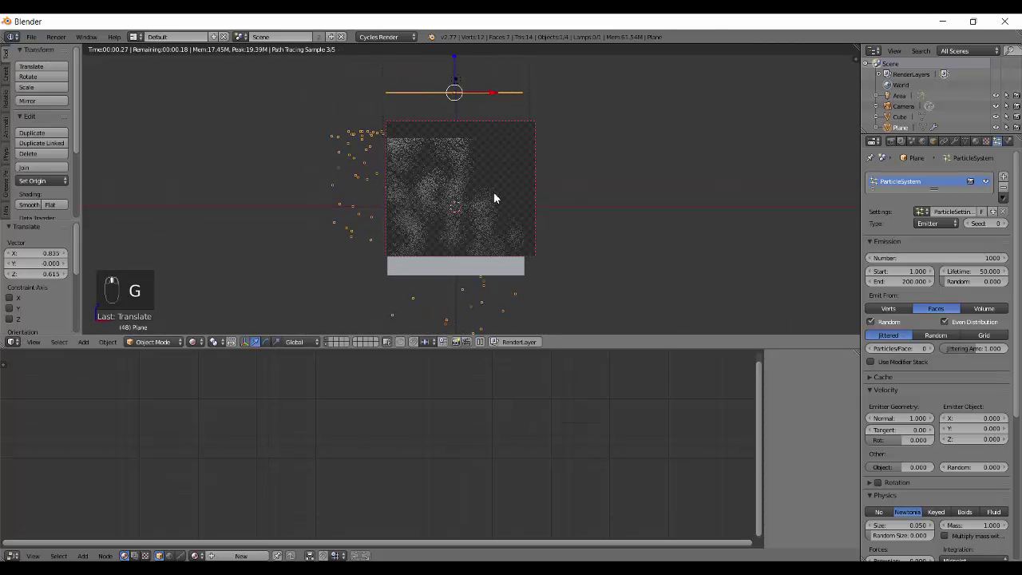
Step: Move the plane again with new typed offsets, then select the cube with Object Space density
key(alt+a)
key(alt+a)
key(shift+Left)
key(alt+a)
key(alt+a)
key(alt+a)
key(alt+a)
click(208, 447)
click(234, 433)
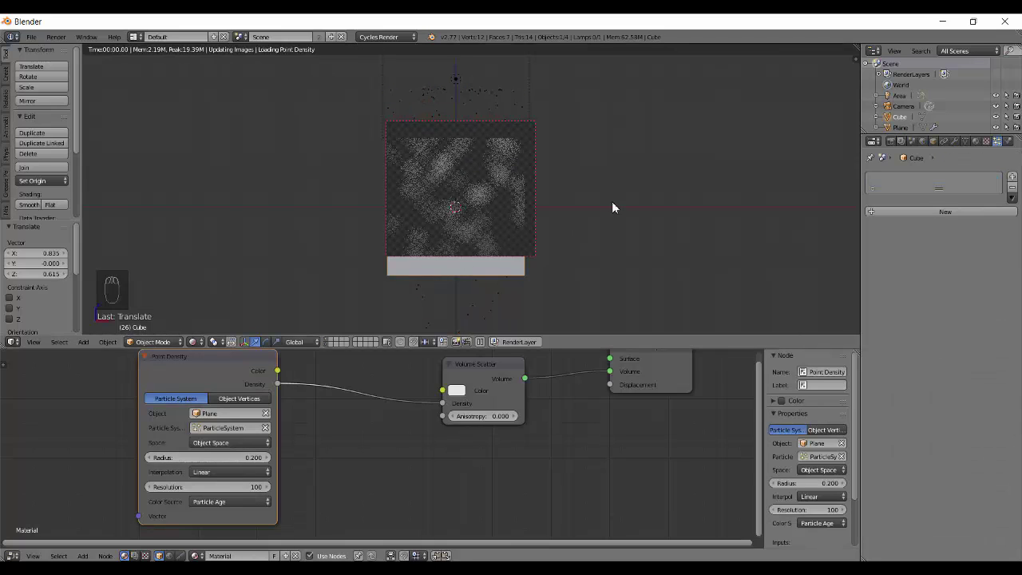
Step: Refresh the preview and try World Space density sampling, checking the emitter plane
key(q)
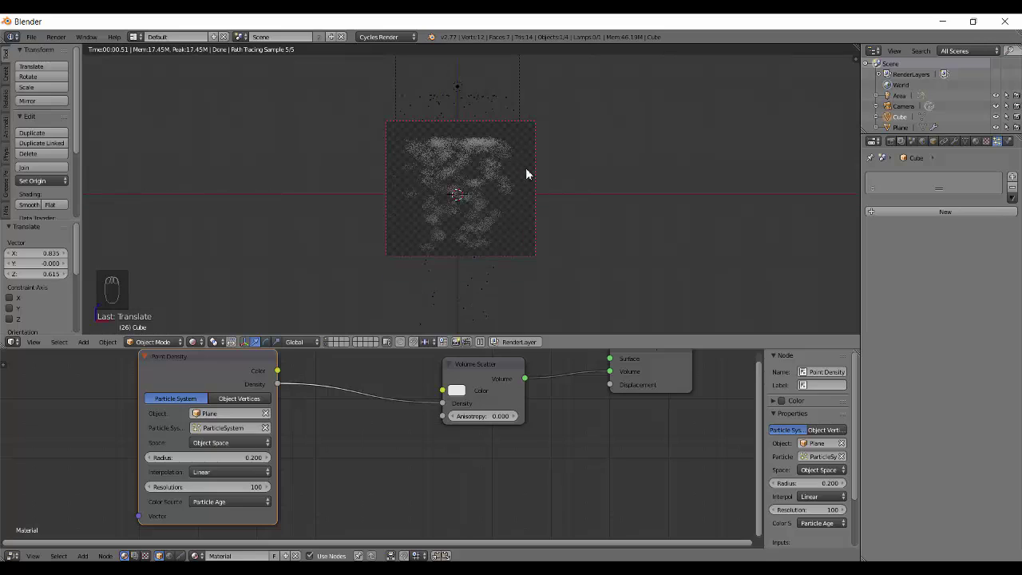
drag(223, 448, 222, 417)
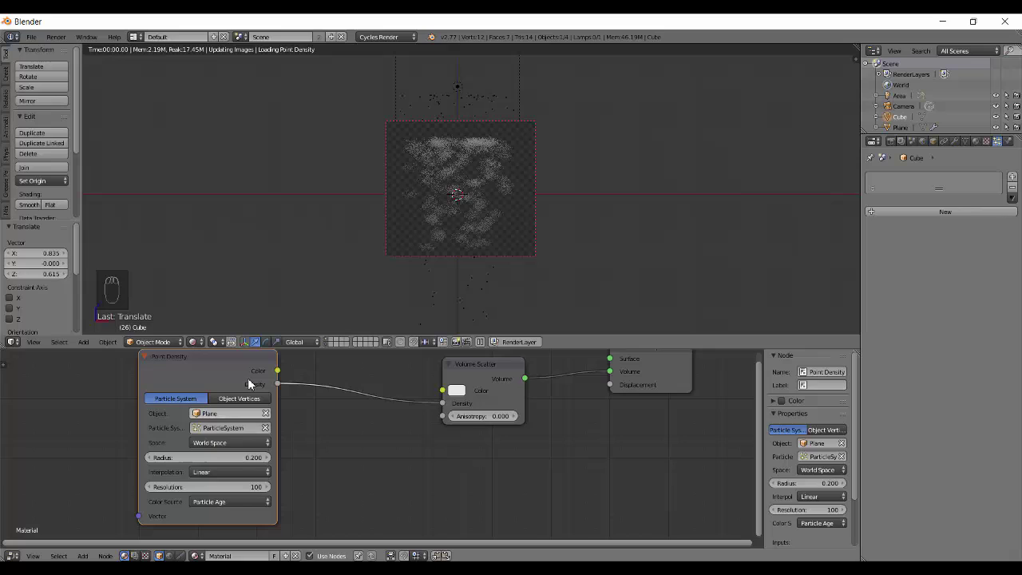
drag(504, 108, 483, 138)
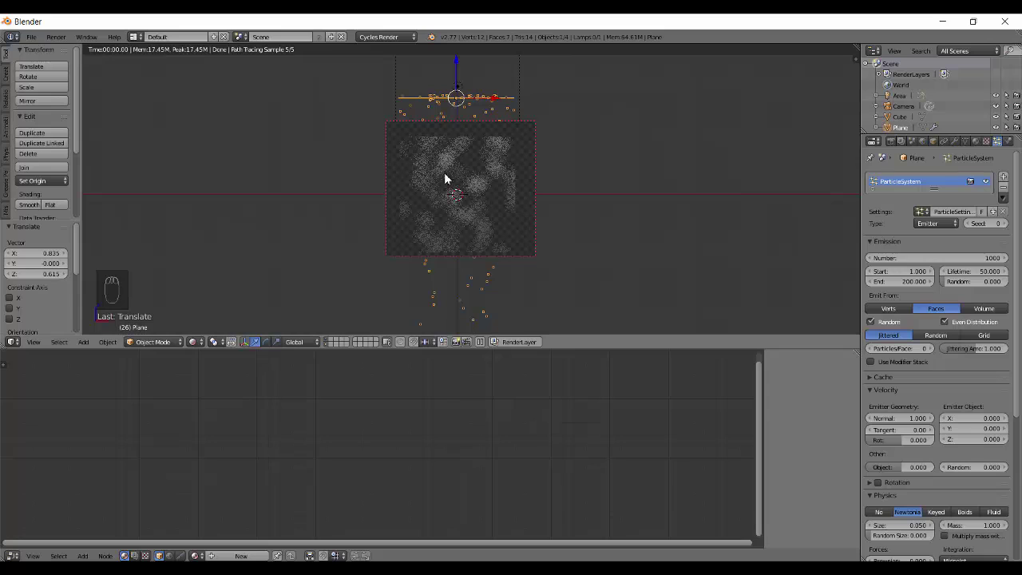
drag(492, 97, 219, 446)
Step: Set the Point Density space to World Space so softer clouds spread through the cube
drag(219, 446, 221, 433)
click(221, 433)
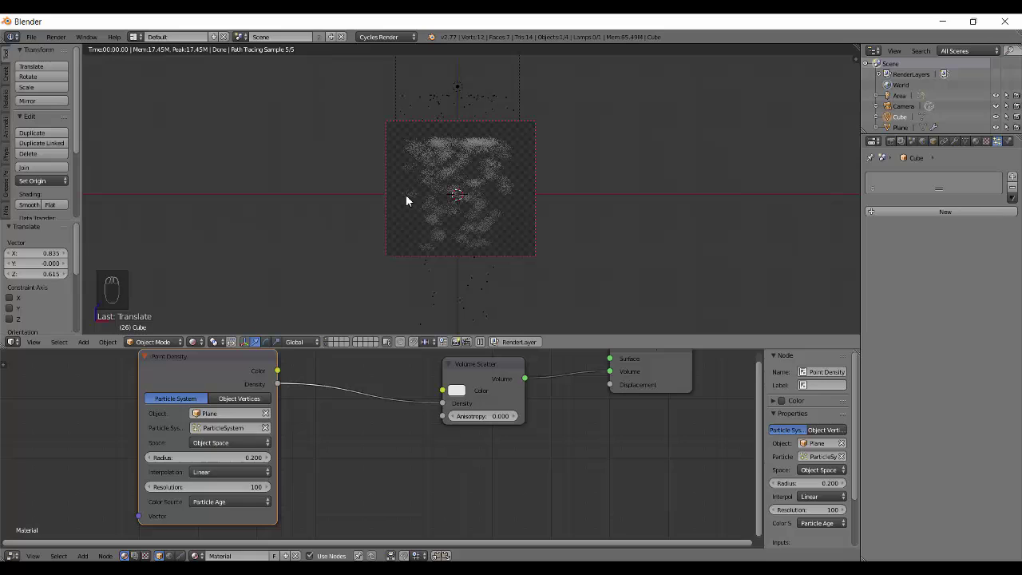
drag(475, 163, 485, 212)
right_click(245, 441)
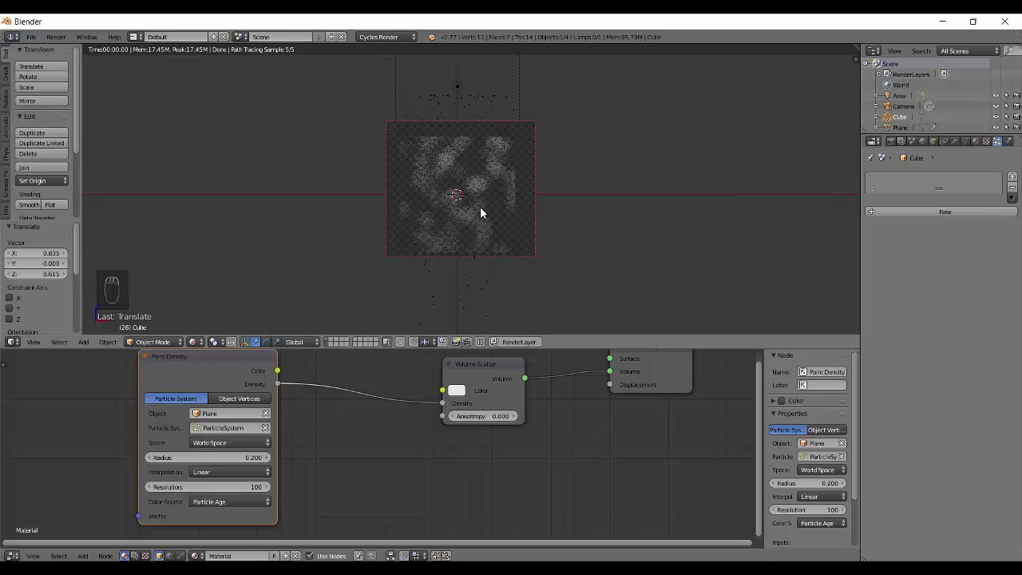
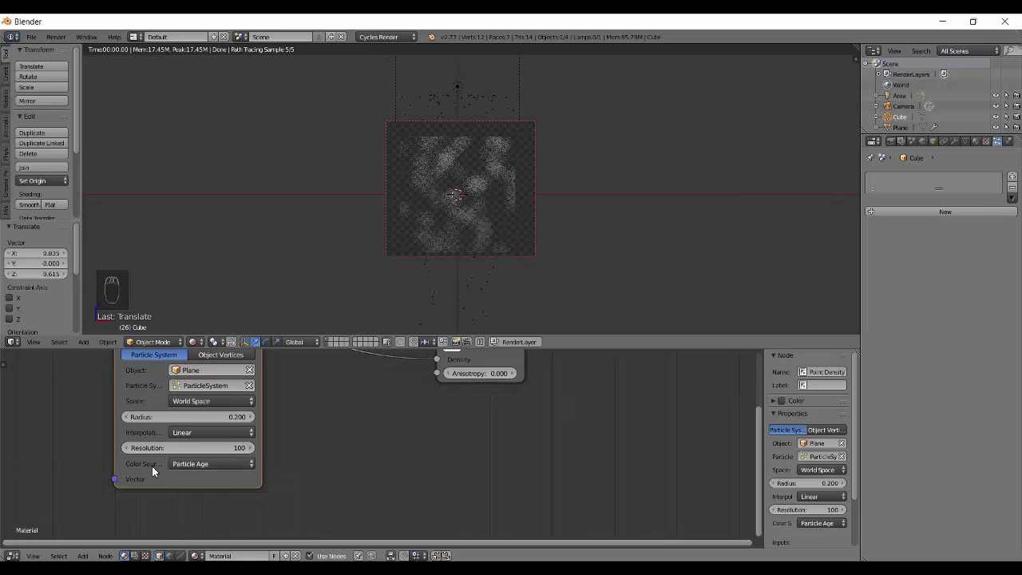
Step: Browse the Colour Source list and leave it on Particle Age
drag(228, 471, 227, 471)
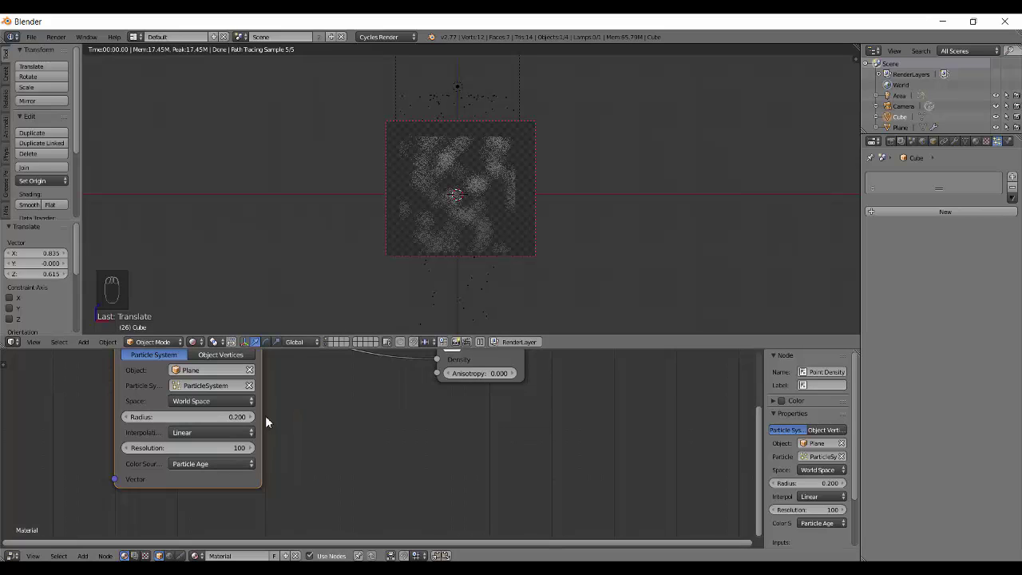
drag(203, 475, 207, 430)
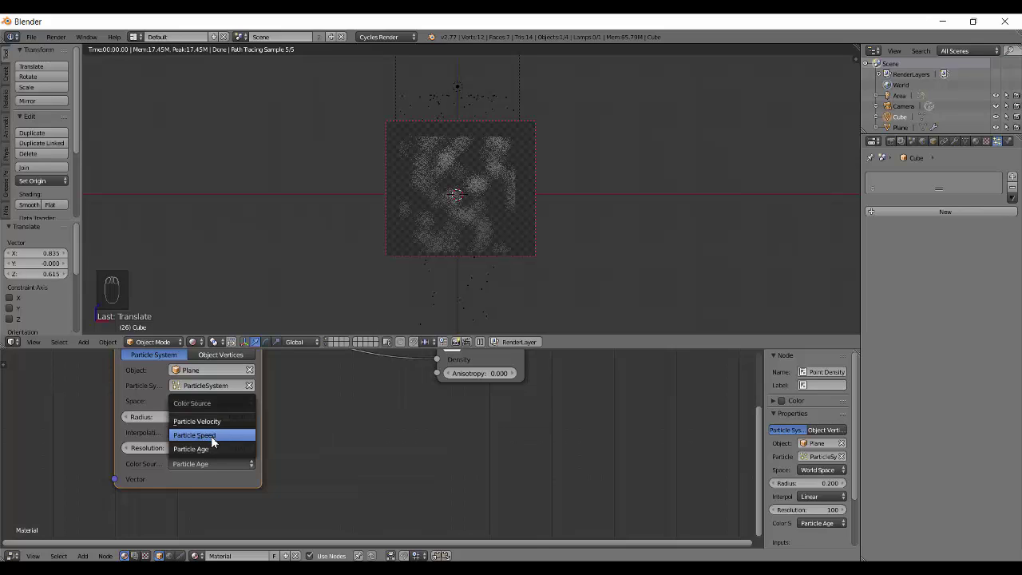
key(shift+z)
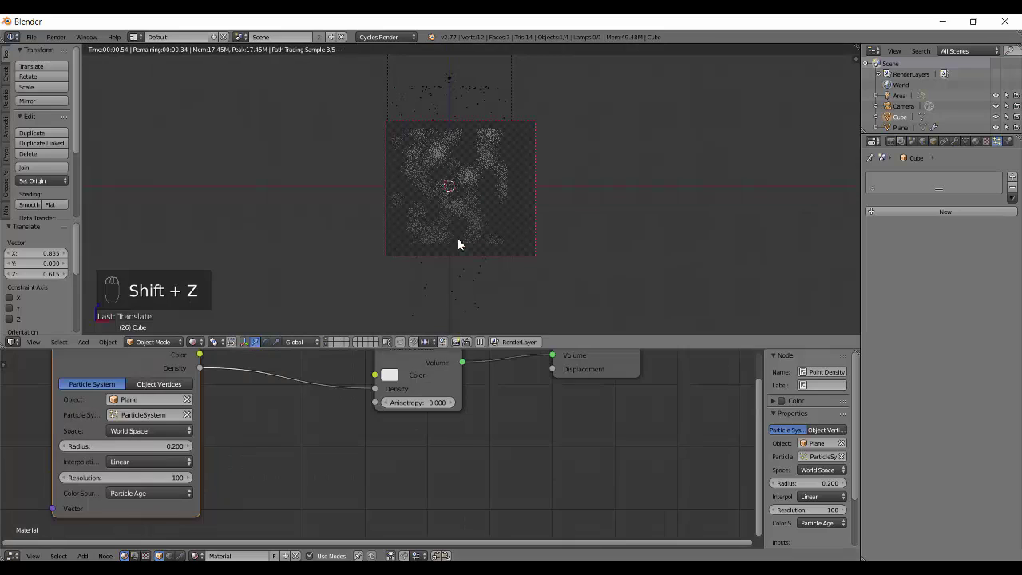
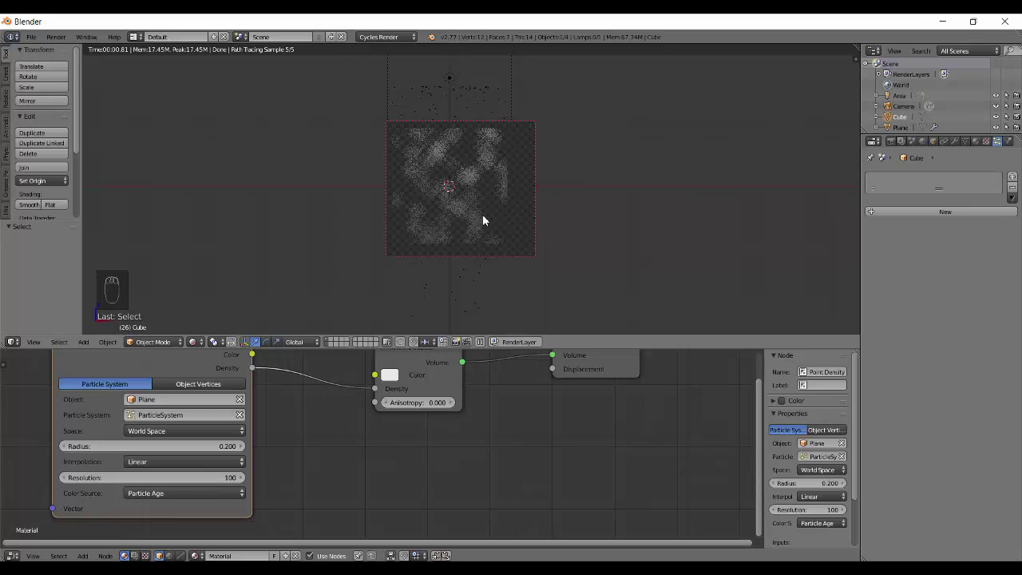
Step: Select the emitter plane and set its particle Lifetime to 15, toggling solid and rendered preview
drag(484, 103, 962, 287)
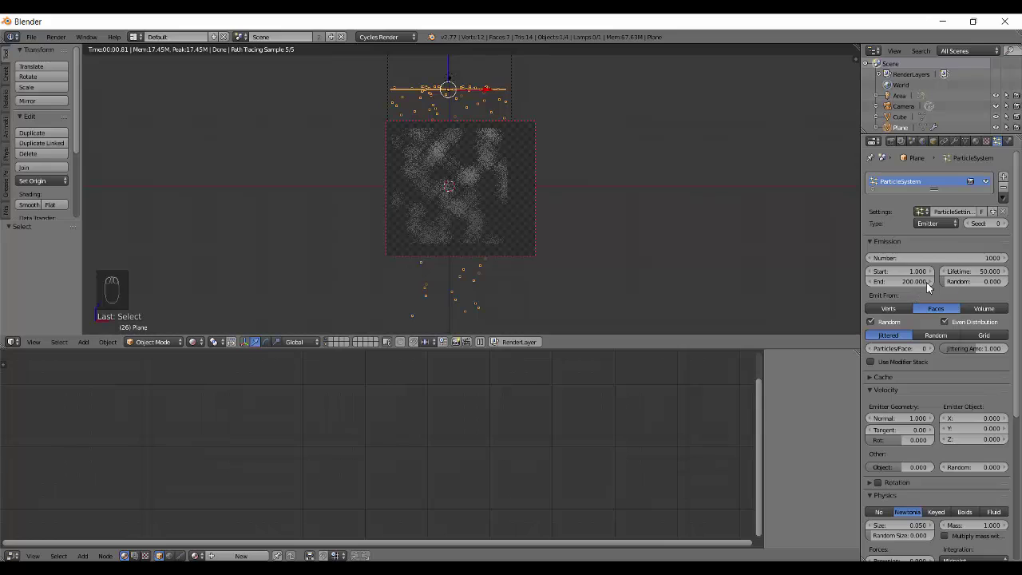
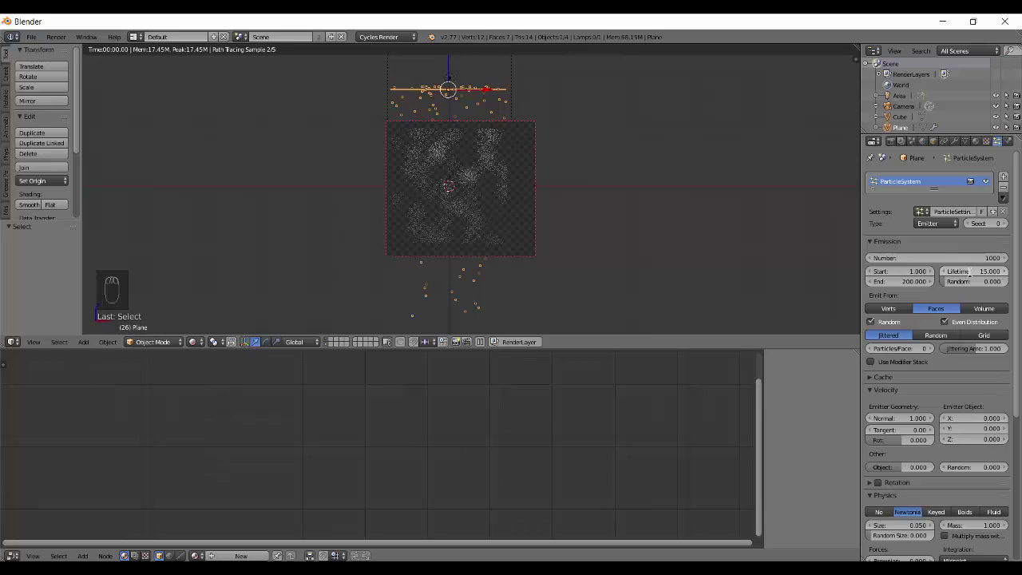
key(shift+z)
key(shift+Left)
key(alt+a)
key(alt+a)
key(z)
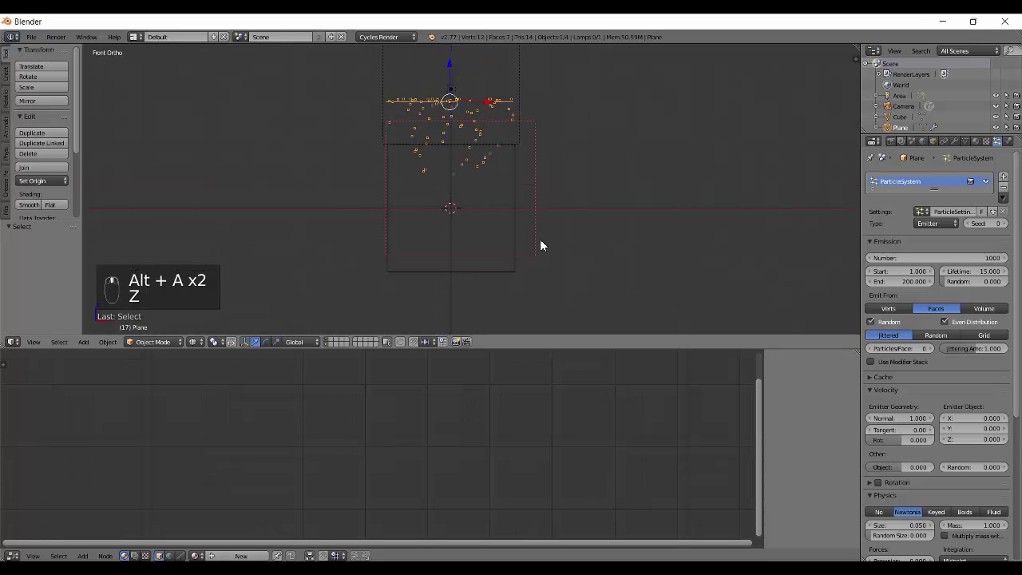
key(alt+a)
key(alt+a)
key(shift+z)
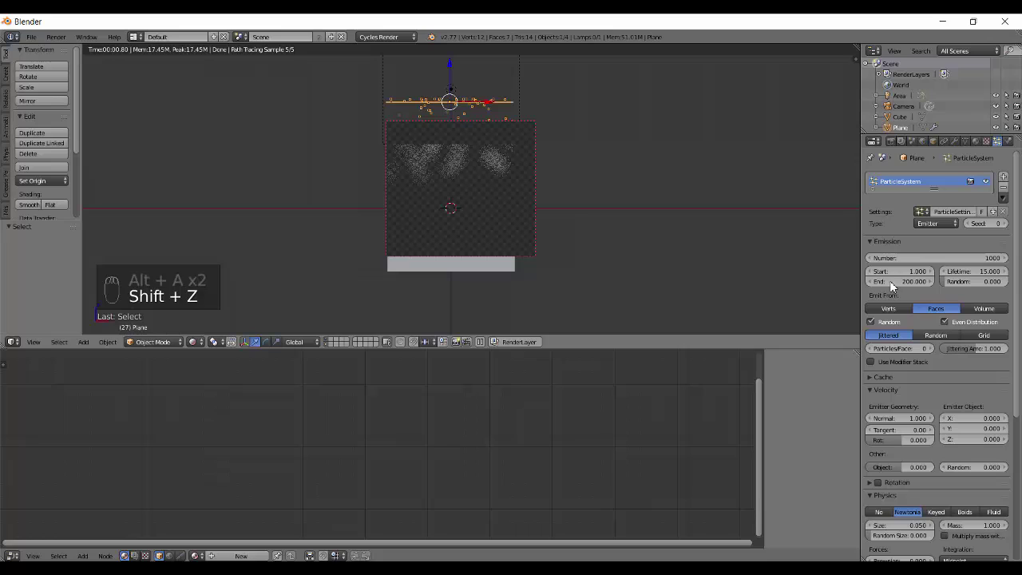
Step: Raise the particle Lifetime to 25 and select the cube to return to its material nodes
drag(976, 273, 977, 273)
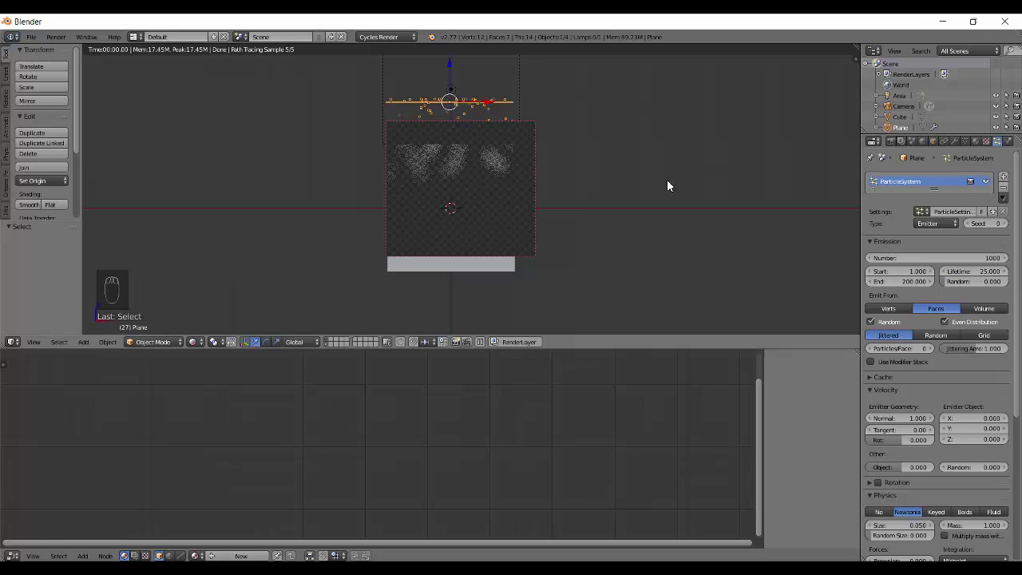
key(shift+Left)
key(alt+a)
key(alt+a)
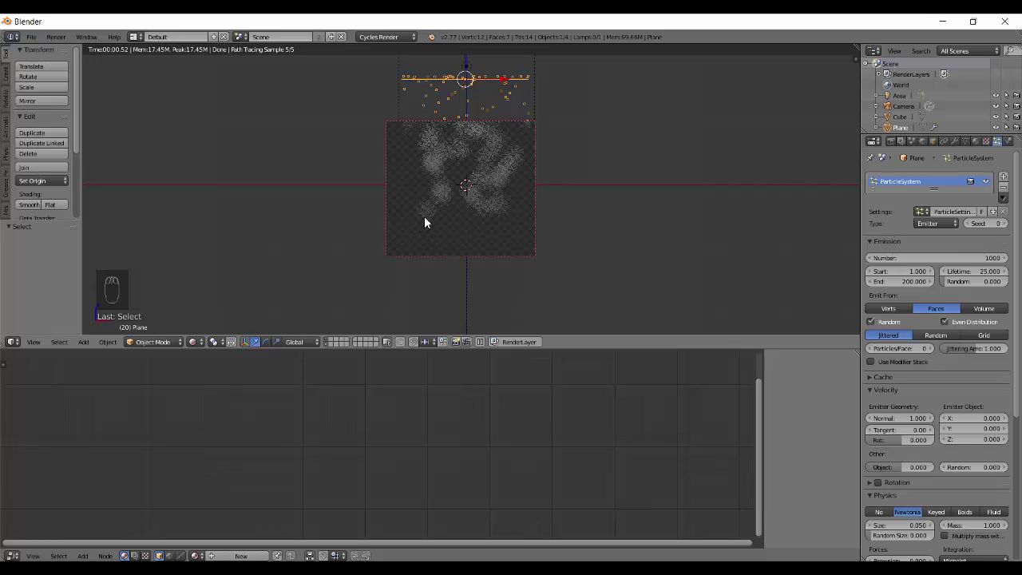
drag(453, 233, 464, 228)
drag(464, 229, 471, 155)
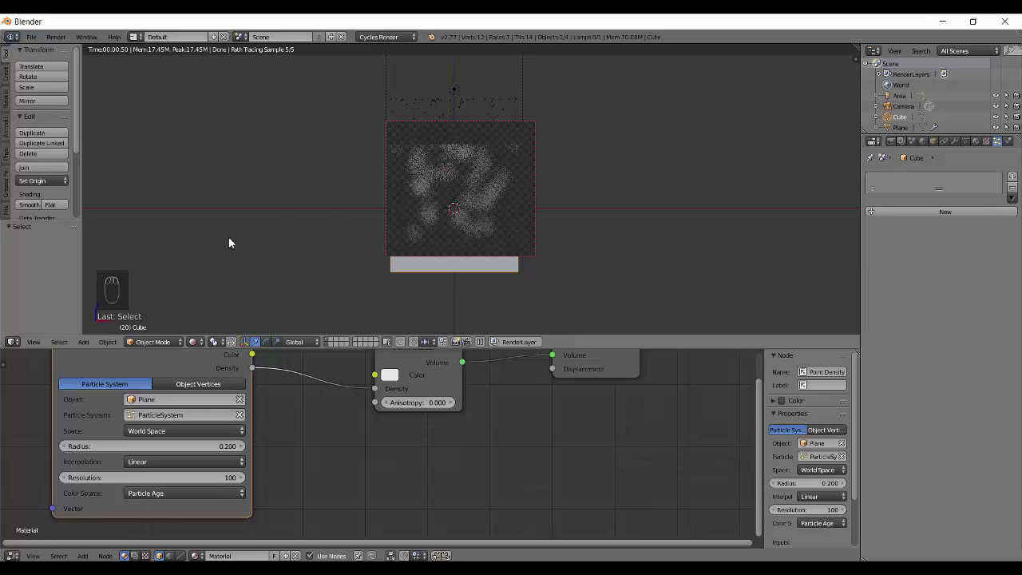
Step: Colour the density by Particle Speed, then settle on Particle Velocity
drag(184, 502, 527, 236)
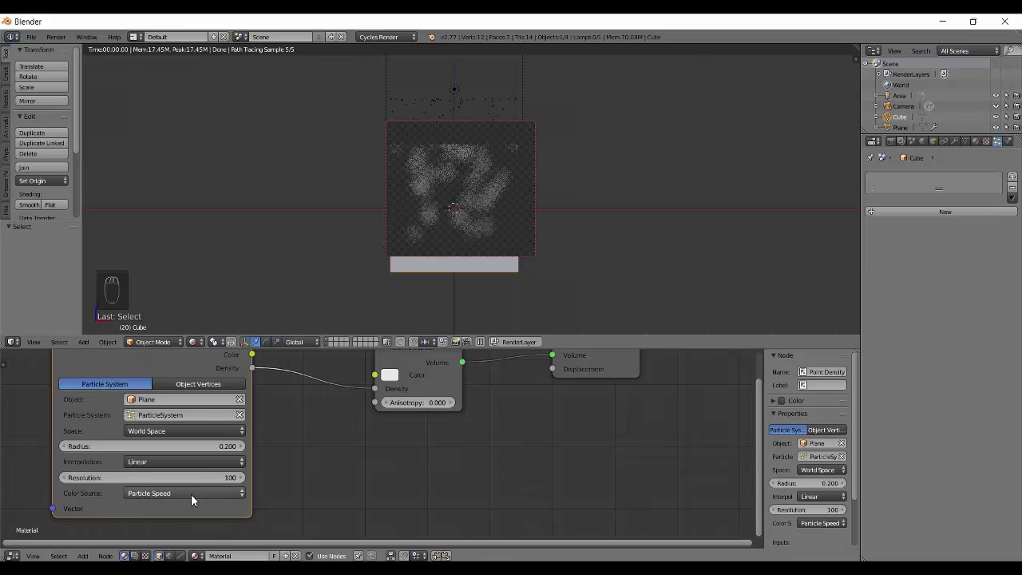
drag(197, 500, 200, 455)
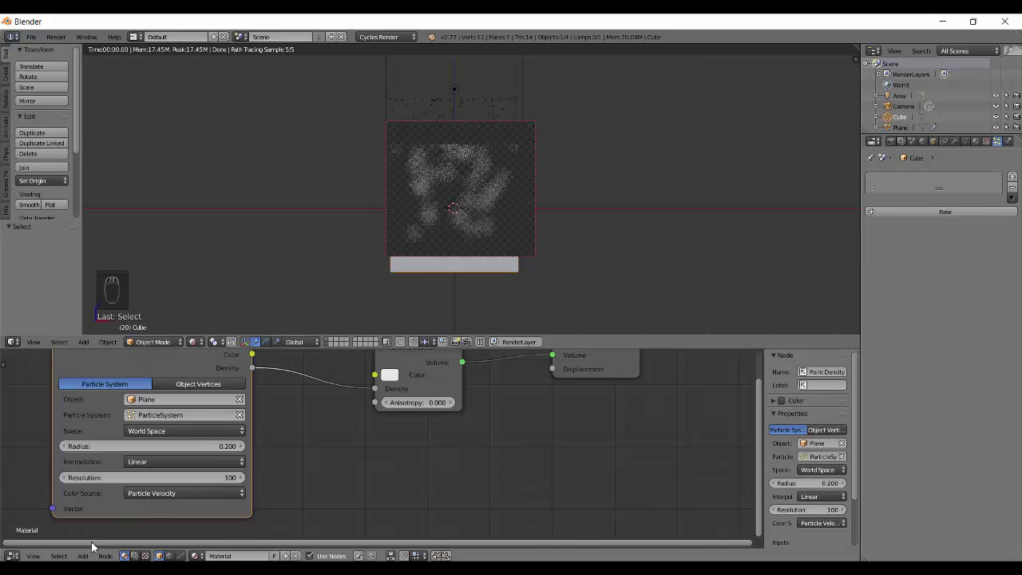
drag(141, 500, 460, 211)
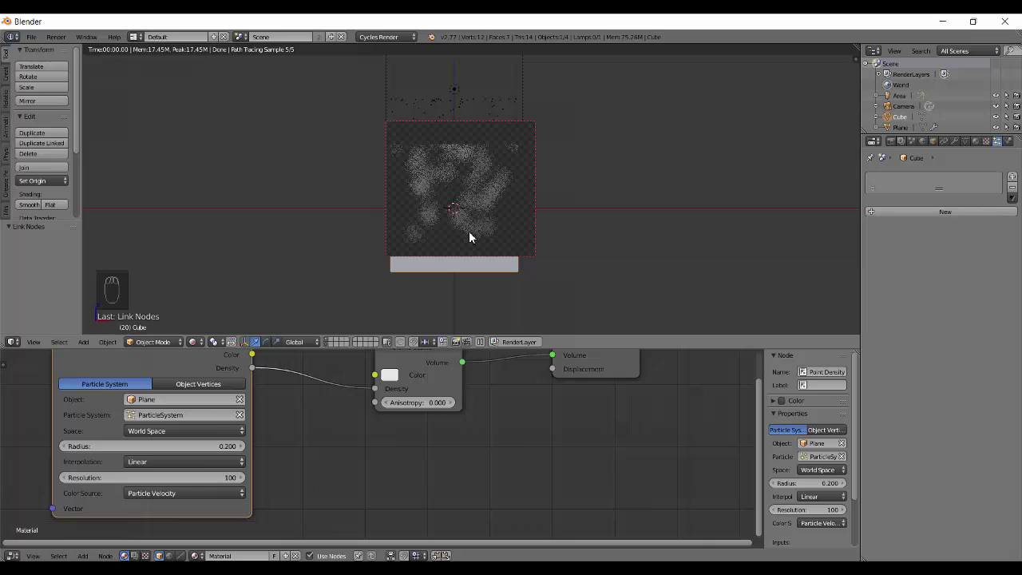
Step: Leave rendered preview for solid shading and reframe the cube in the viewport
key(shift+z)
drag(492, 253, 552, 198)
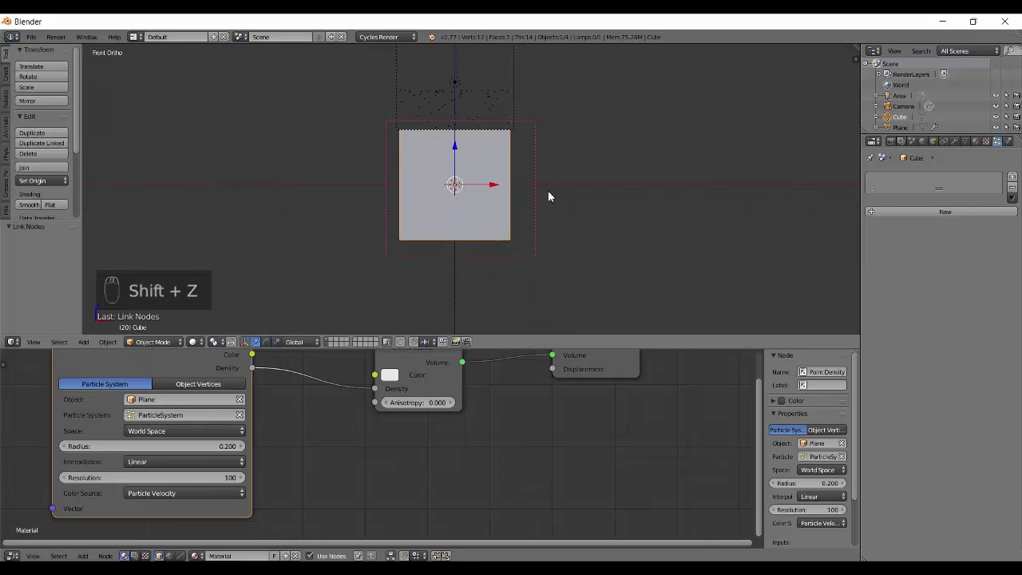
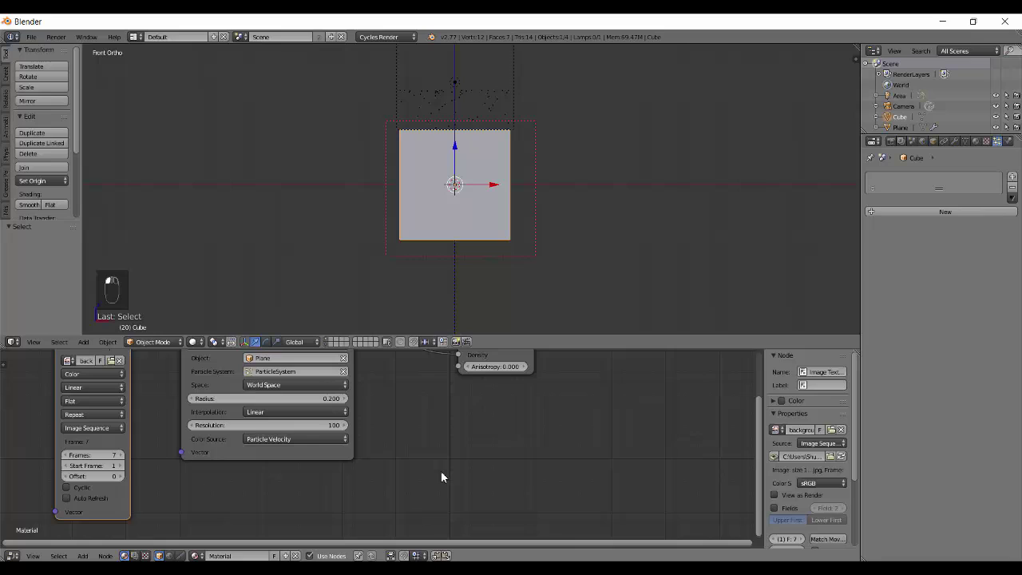
Step: Add another Image Texture node, then delete both image nodes from the material
key(shift+a)
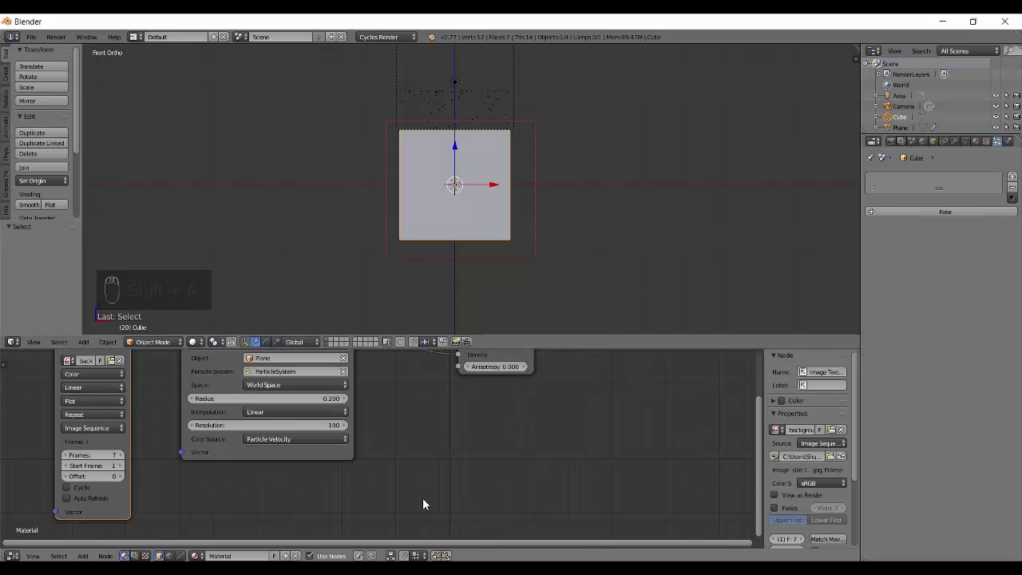
key(shift+a)
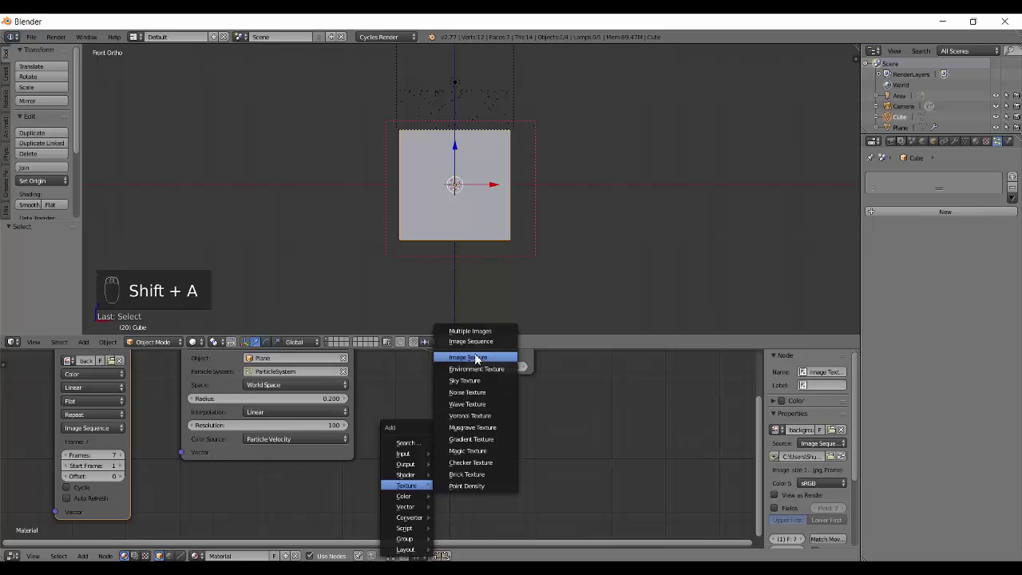
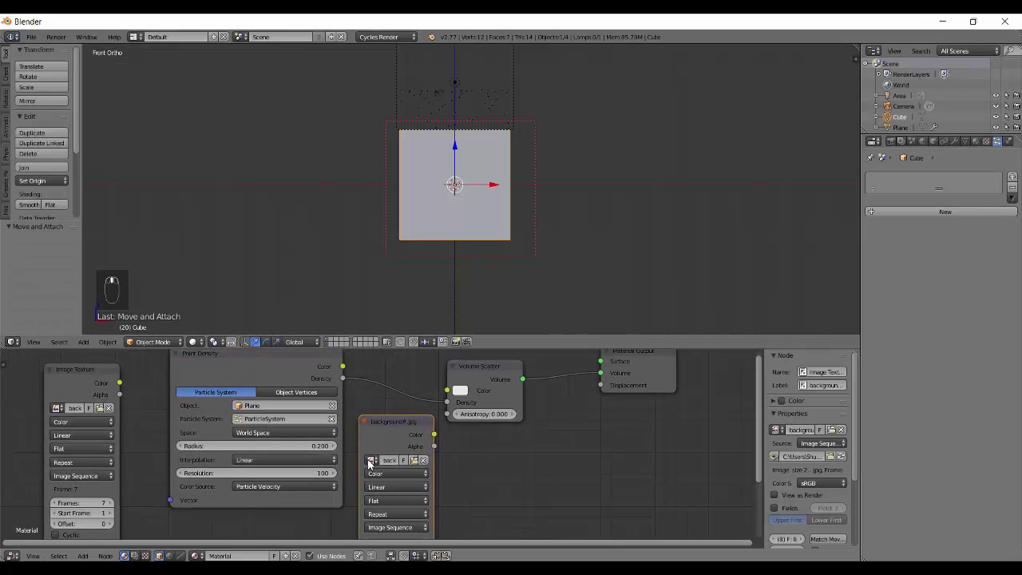
key(x)
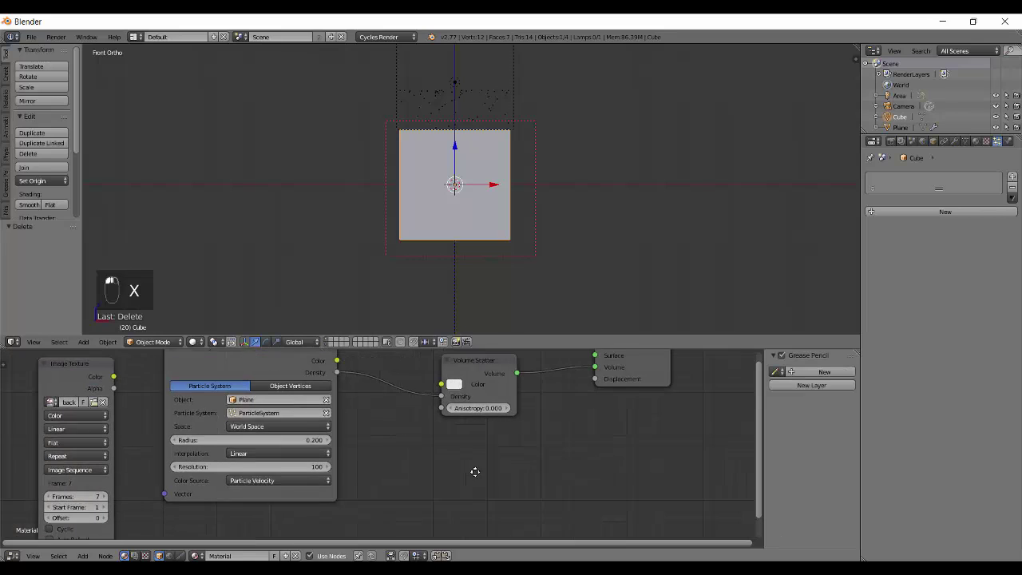
drag(102, 381, 104, 378)
key(x)
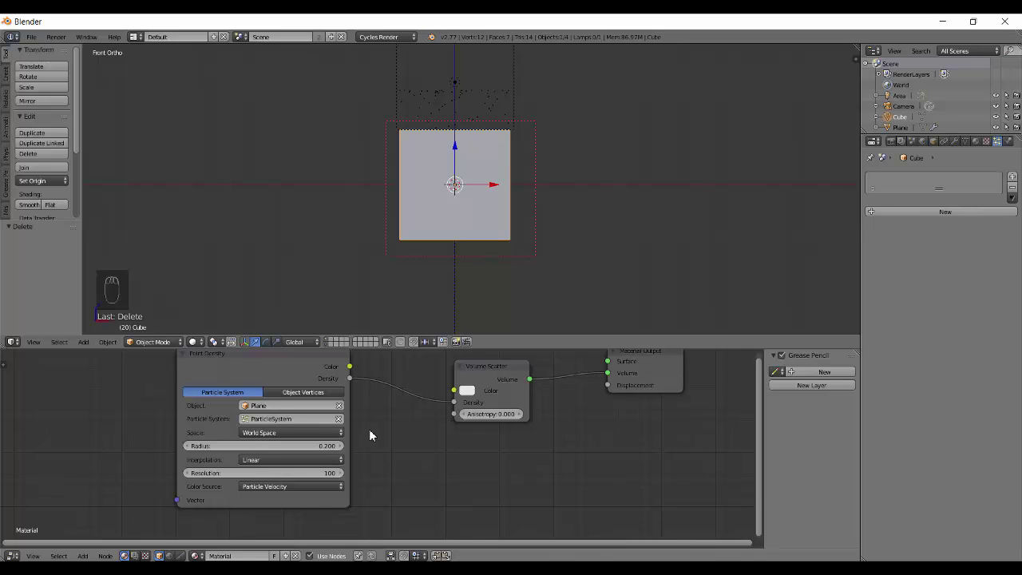
Step: Bring up the Add node menu to choose a Color node
key(shift+a)
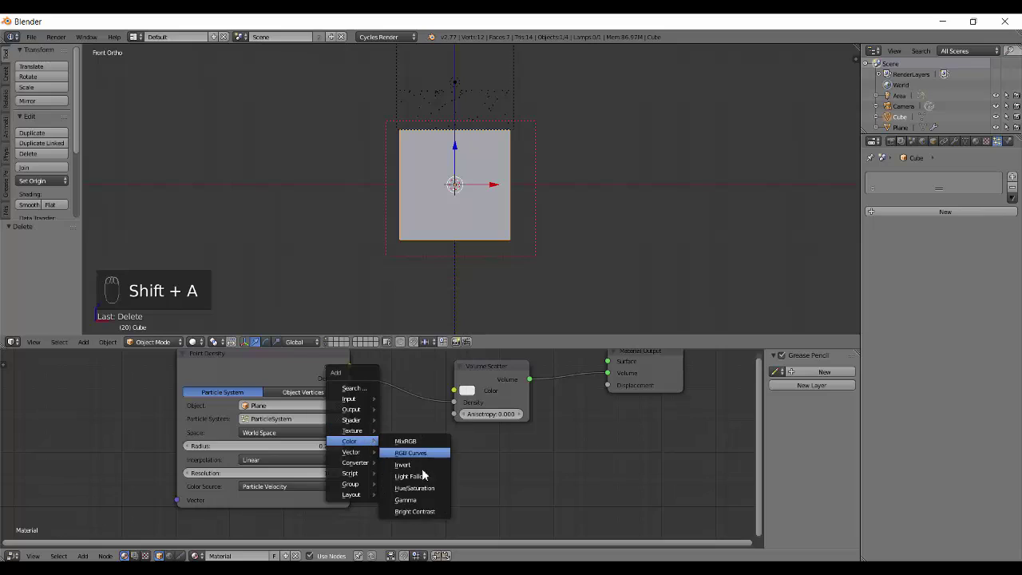